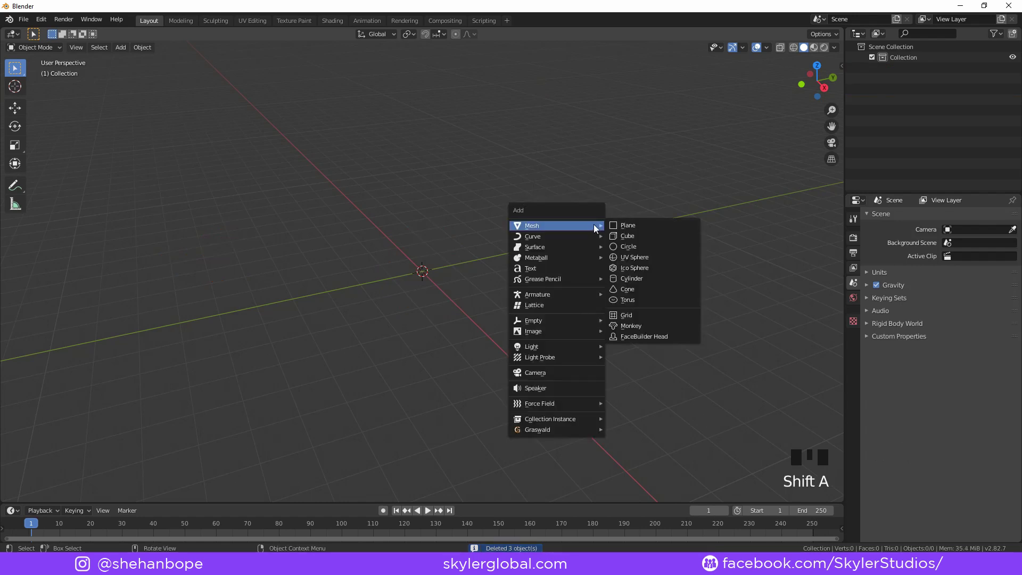
# Cut an edge loop across the middle of the plane in Edit Mode
pyautogui.scroll(3)
pyautogui.press('KP_7')
pyautogui.scroll(3)
pyautogui.scroll(-3)
pyautogui.press('Tab')
pyautogui.press('ctrl+r')
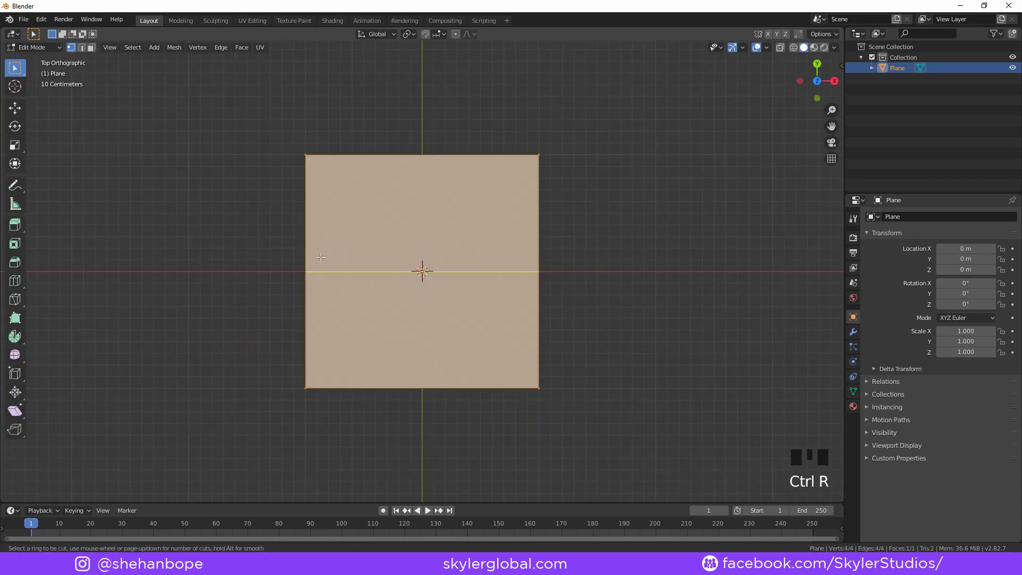
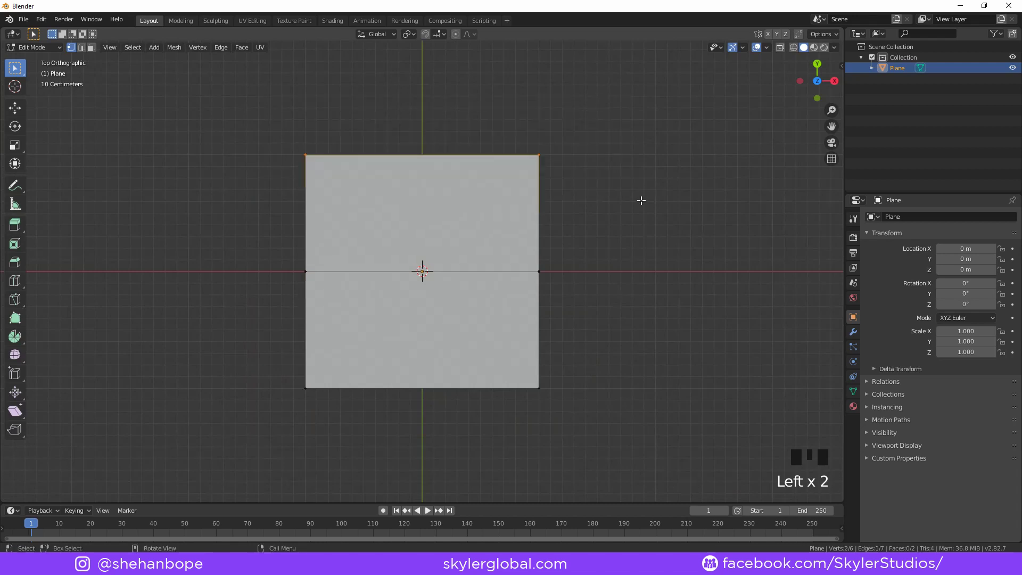
pyautogui.press('x')
pyautogui.scroll(-3)
pyautogui.press('KP_1')
pyautogui.scroll(3)
# Box-select one half of the plane and delete it, leaving a half-length rectangle
pyautogui.press('Tab')
pyautogui.moveTo(532, 232); pyautogui.dragTo(488, 316)
pyautogui.scroll(3)
pyautogui.scroll(-3)
pyautogui.moveTo(490, 310); pyautogui.dragTo(487, 269)
pyautogui.press('KP_1')
pyautogui.scroll(3)
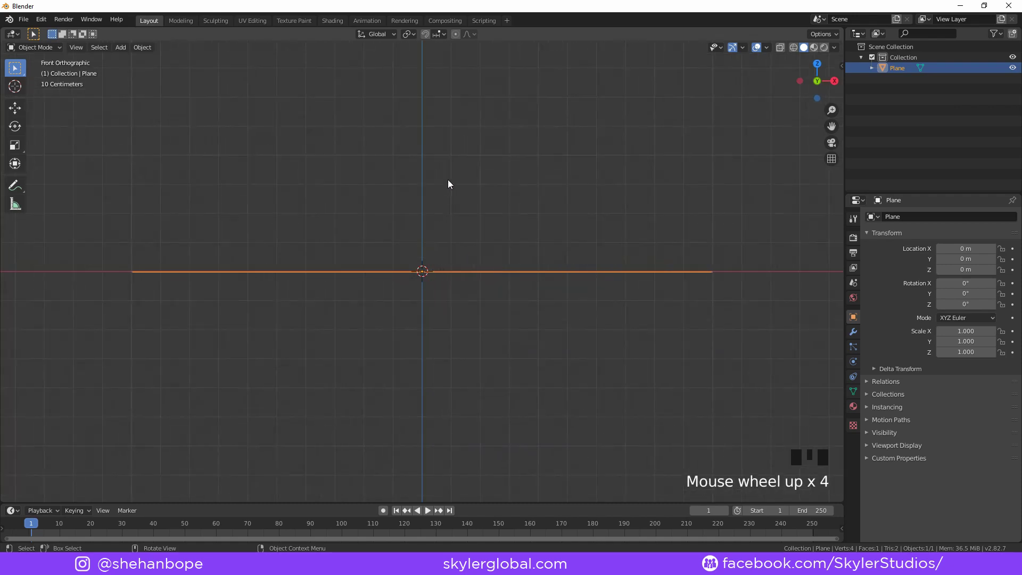
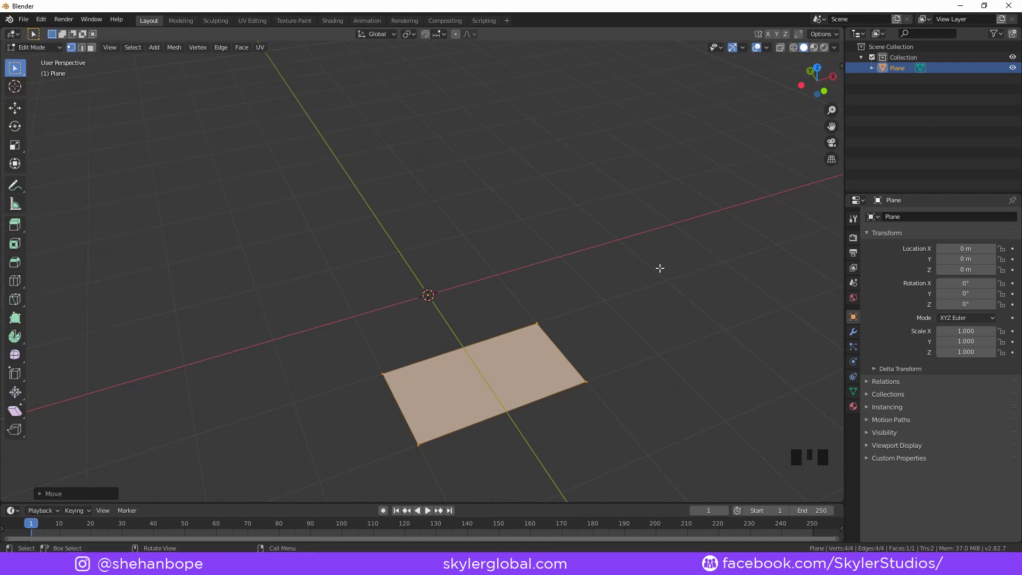
# Move the offset half plane into a new collection named 'Scene'
pyautogui.press('Tab')
pyautogui.press('Tab')
pyautogui.press('KP_1')
pyautogui.scroll(3)
pyautogui.press('m')
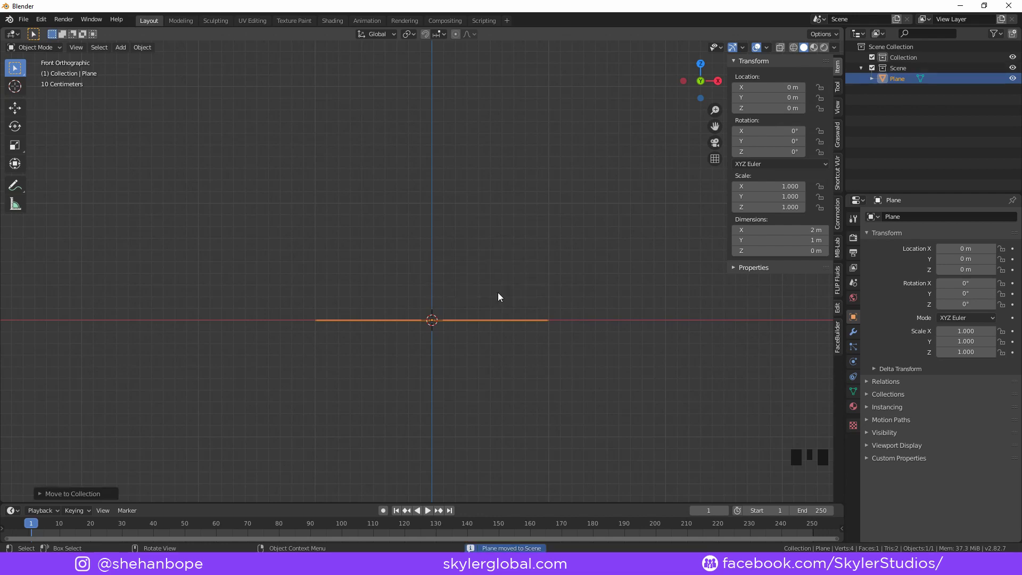
pyautogui.scroll(3)
# Add a mesh cube to the scene beside the plane
pyautogui.moveTo(468, 263); pyautogui.dragTo(468, 274)
pyautogui.press('KP_1')
pyautogui.scroll(3)
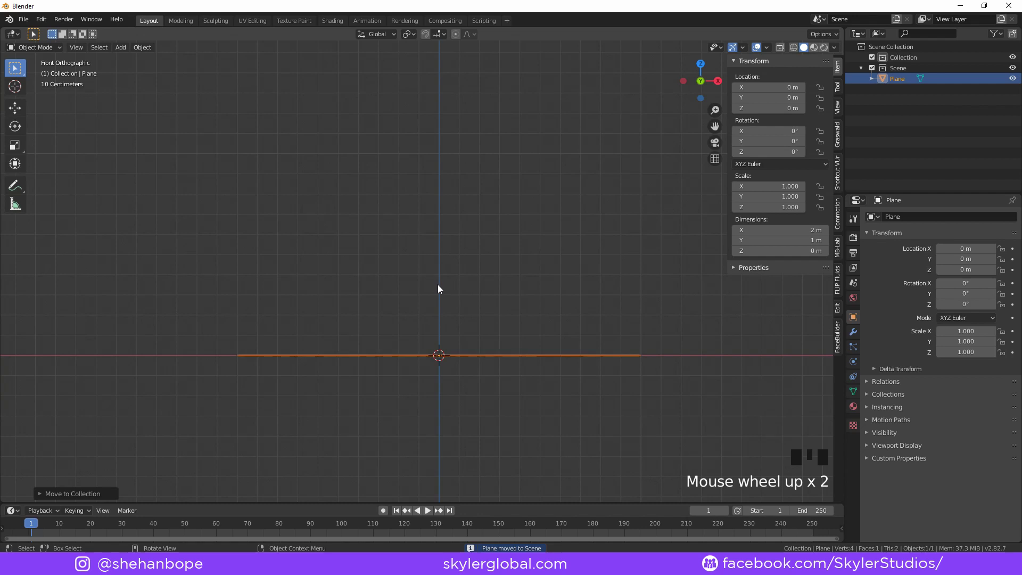
pyautogui.press('shift+a')
pyautogui.scroll(-3)
# Scale the cube down to about a fifth of its size
pyautogui.scroll(3)
pyautogui.press('s')
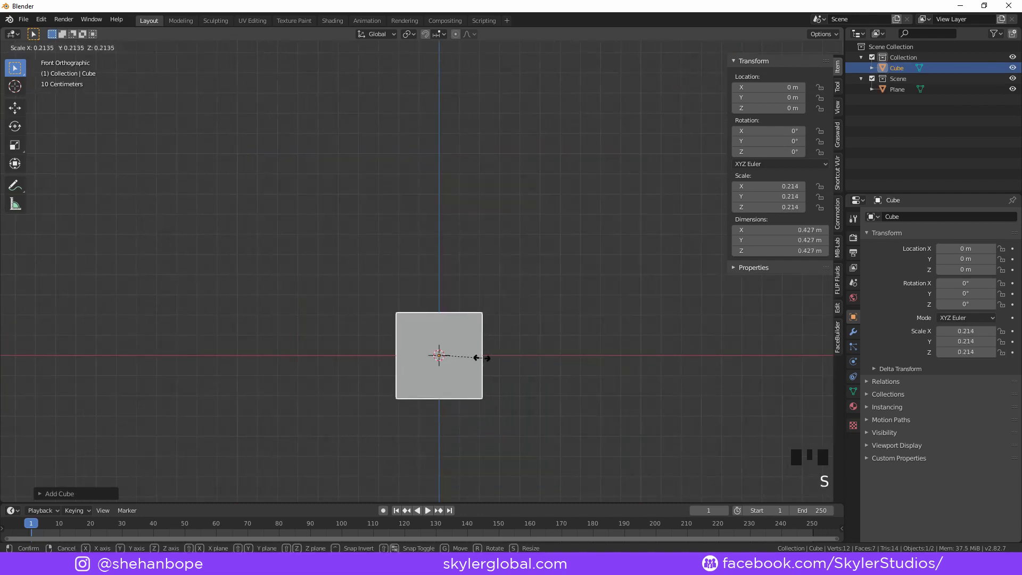
pyautogui.moveTo(465, 286); pyautogui.dragTo(469, 315)
pyautogui.scroll(-3)
pyautogui.press('KP_7')
pyautogui.scroll(-3)
pyautogui.middleClick(450, 360)
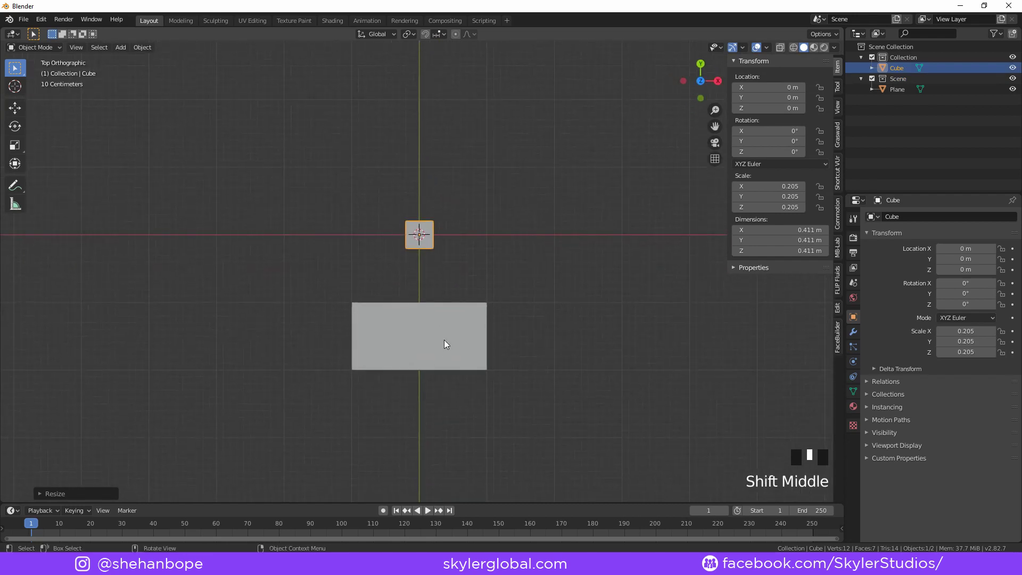
# Move the cube along Y and X to the plane's front left corner
pyautogui.scroll(3)
pyautogui.press('g')
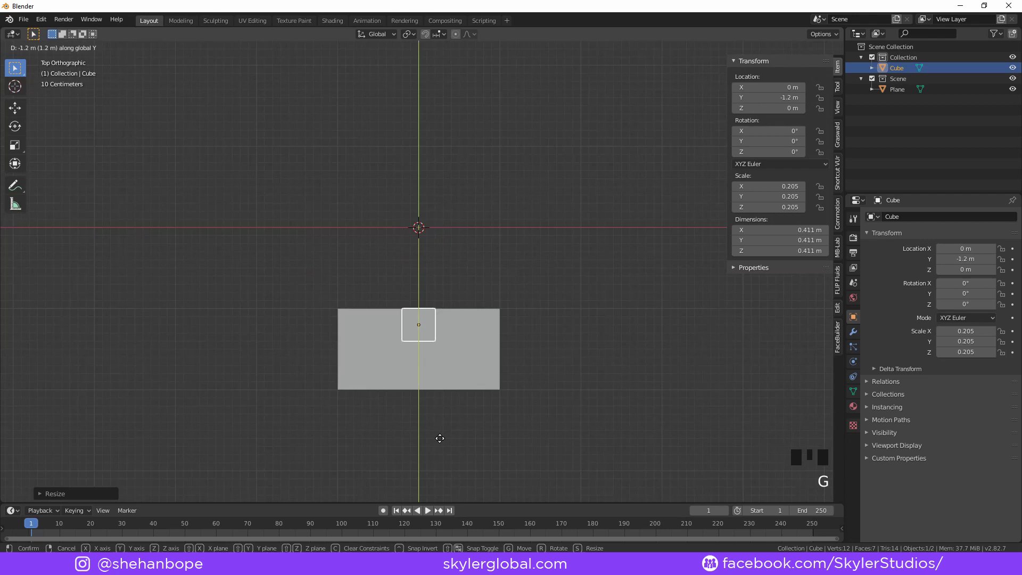
pyautogui.scroll(3)
pyautogui.moveTo(449, 388); pyautogui.dragTo(494, 309)
pyautogui.press('g')
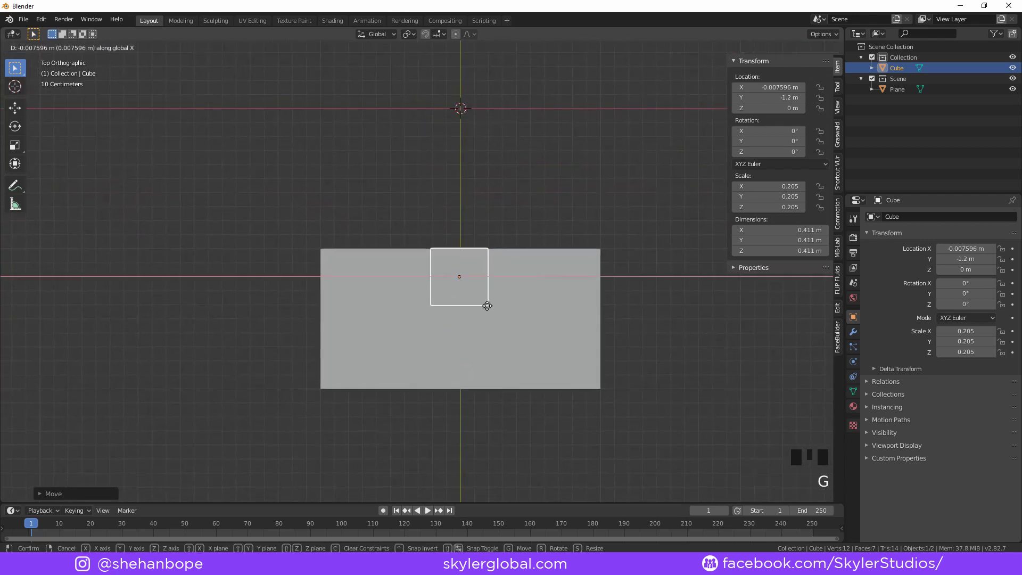
pyautogui.scroll(3)
pyautogui.press('KP_1')
pyautogui.scroll(3)
pyautogui.moveTo(387, 334); pyautogui.dragTo(523, 298)
pyautogui.press('s')
# Raise the cube's geometry along Z so its base rests on the plane with the origin at the bottom
pyautogui.press('Tab')
pyautogui.press('g')
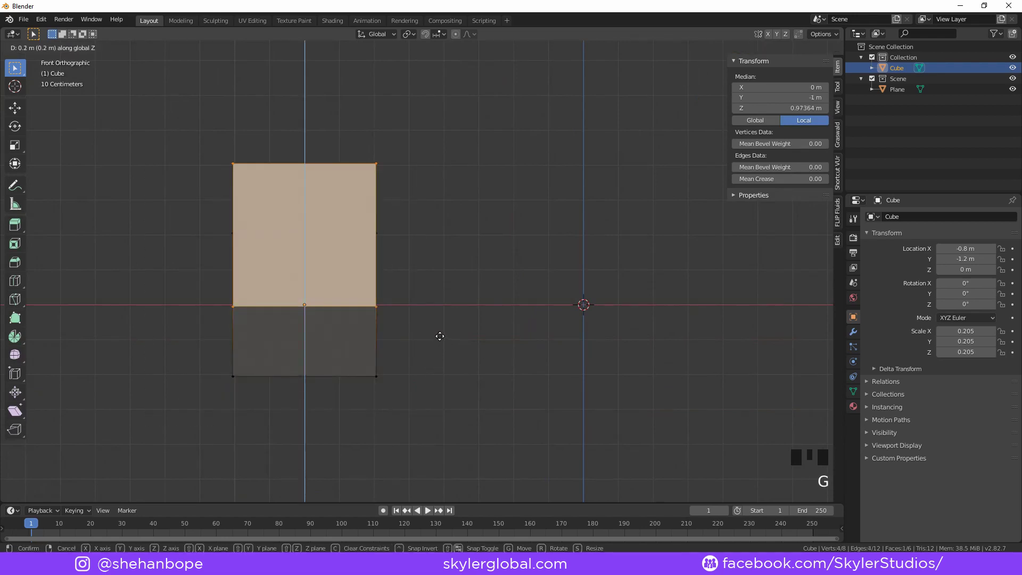
pyautogui.press('a')
pyautogui.press('a')
pyautogui.press('a')
pyautogui.press('g')
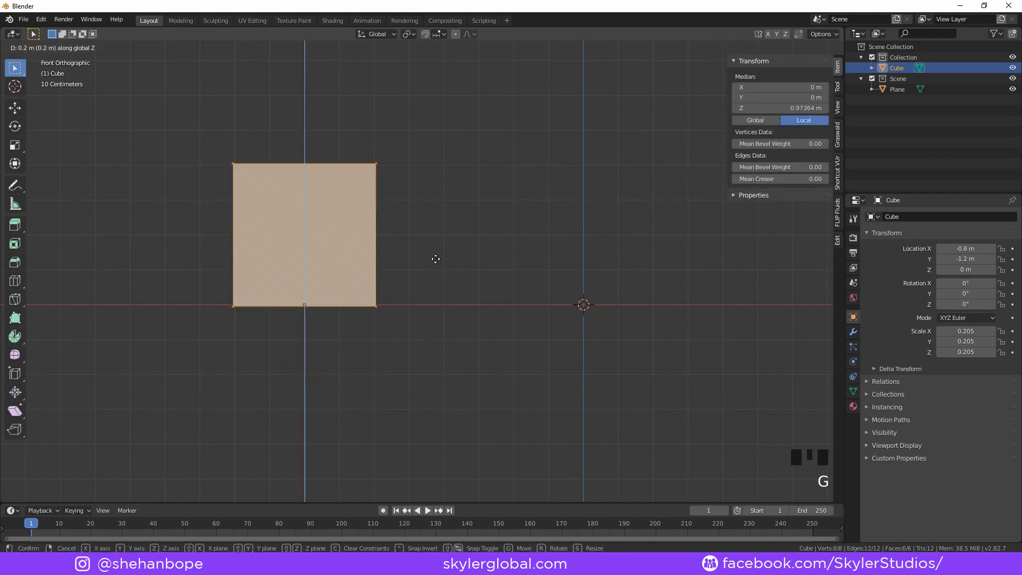
pyautogui.scroll(3)
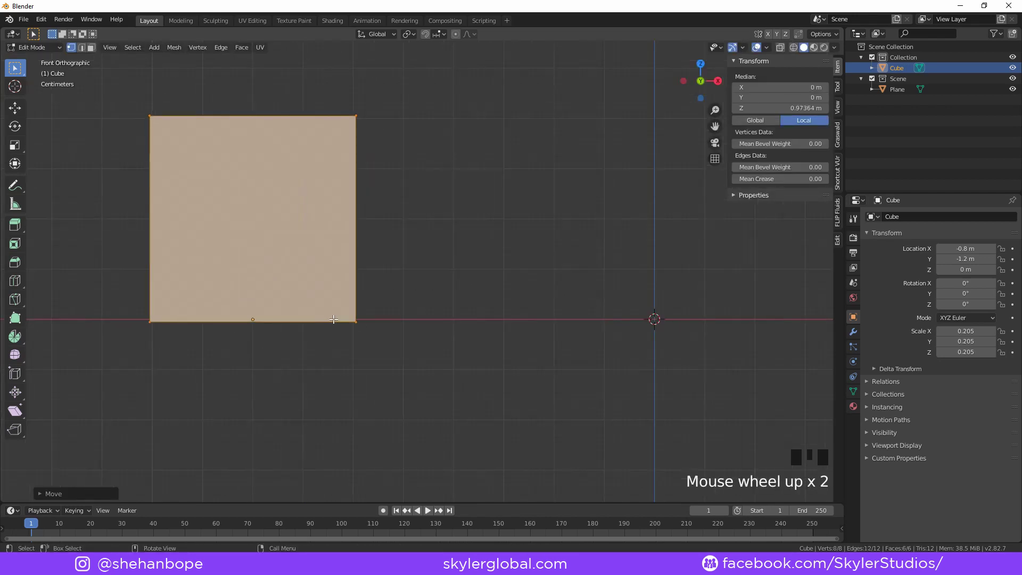
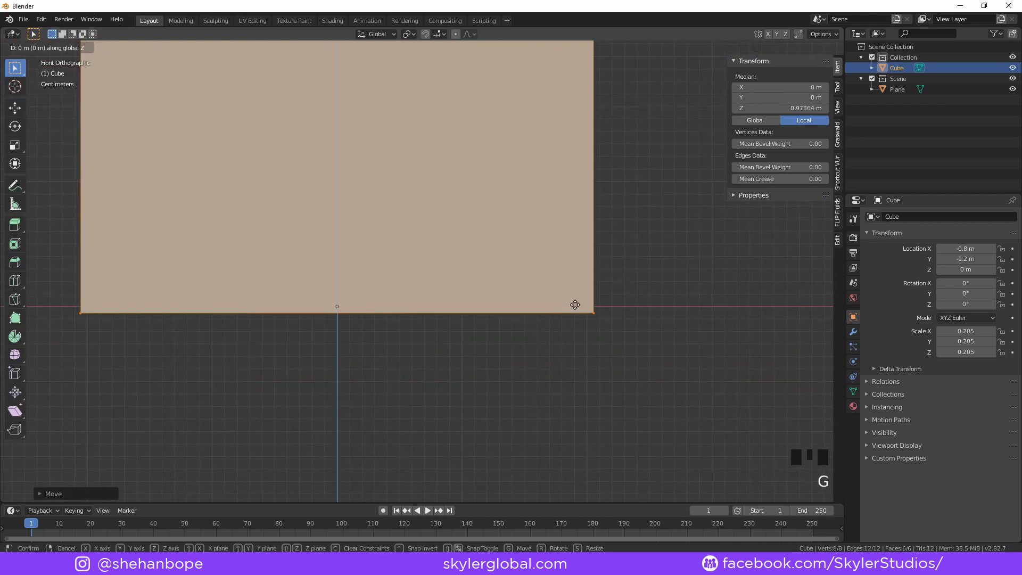
pyautogui.scroll(-3)
pyautogui.press('Tab')
pyautogui.press('s')
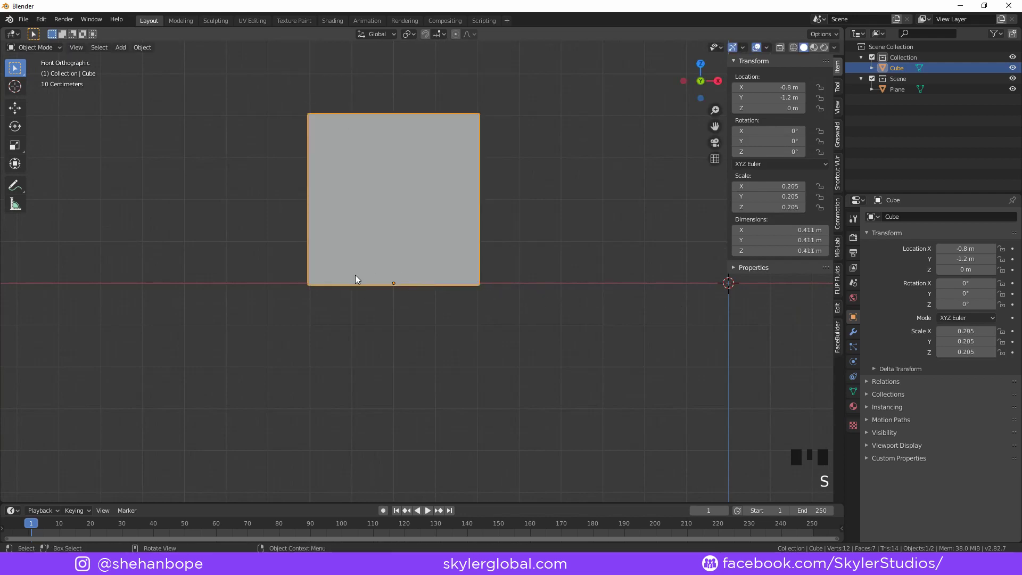
pyautogui.scroll(-3)
# Shrink the cube, duplicate it beside the first and stretch the copy taller along Z
pyautogui.moveTo(508, 282); pyautogui.dragTo(558, 405)
pyautogui.press('s')
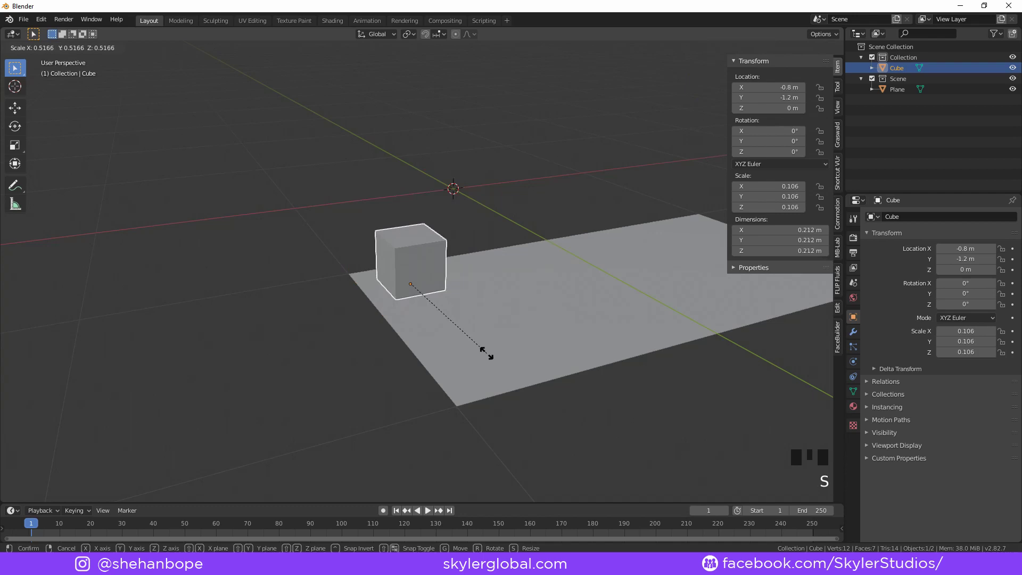
pyautogui.press('KP_1')
pyautogui.scroll(3)
pyautogui.scroll(-3)
pyautogui.moveTo(530, 311); pyautogui.dragTo(415, 306)
pyautogui.press('shift+d')
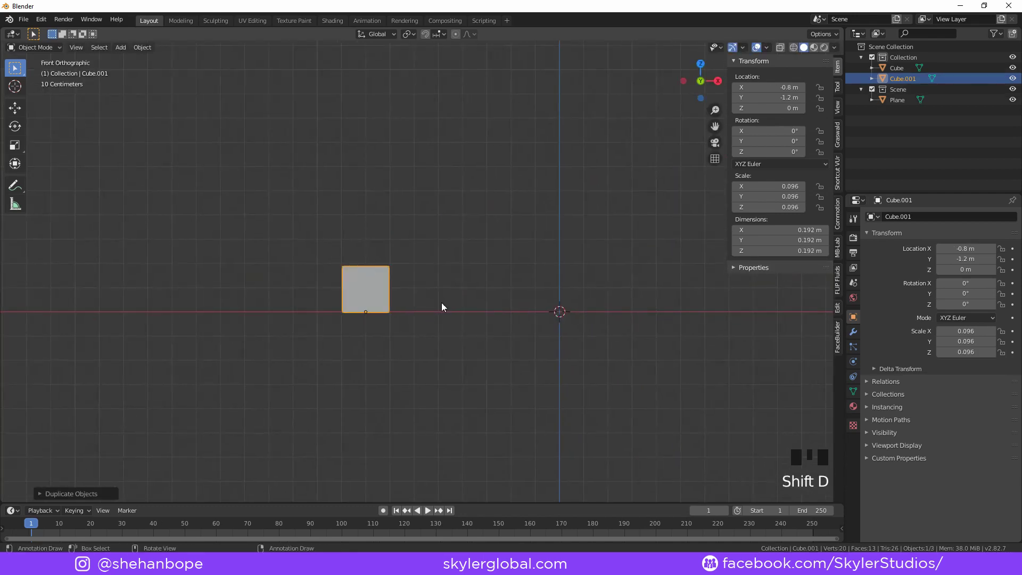
pyautogui.press('g')
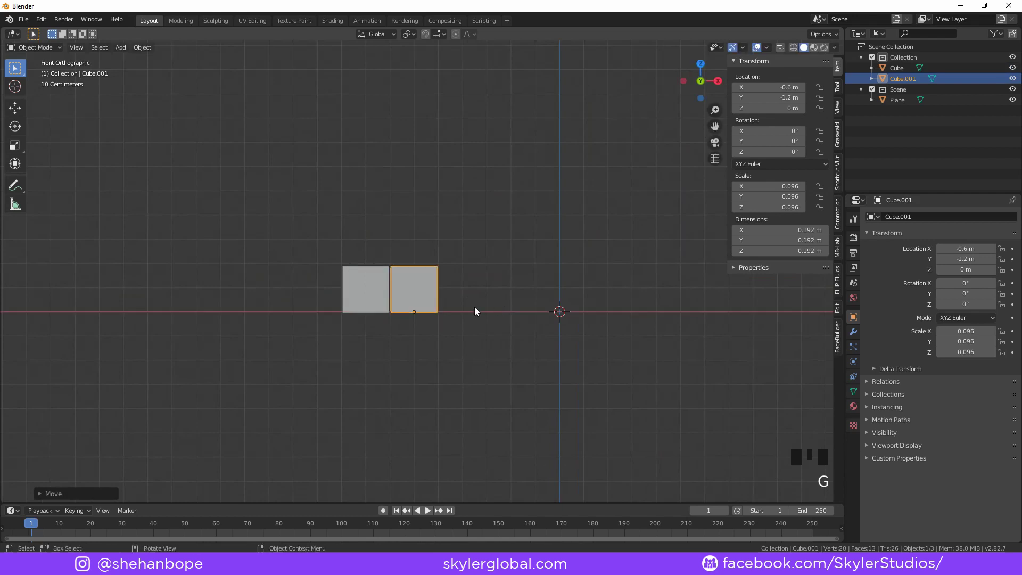
pyautogui.press('s')
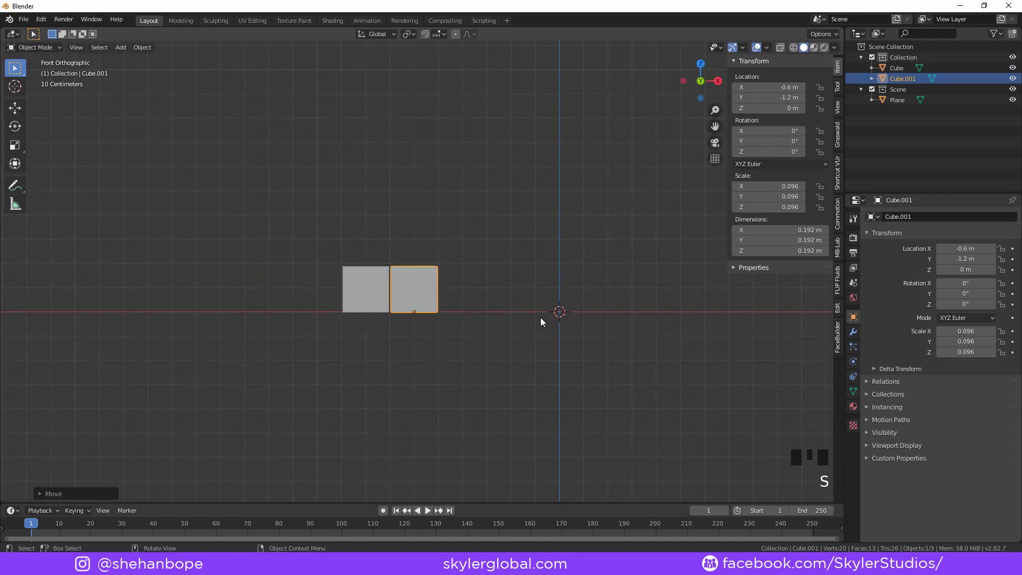
pyautogui.press('s')
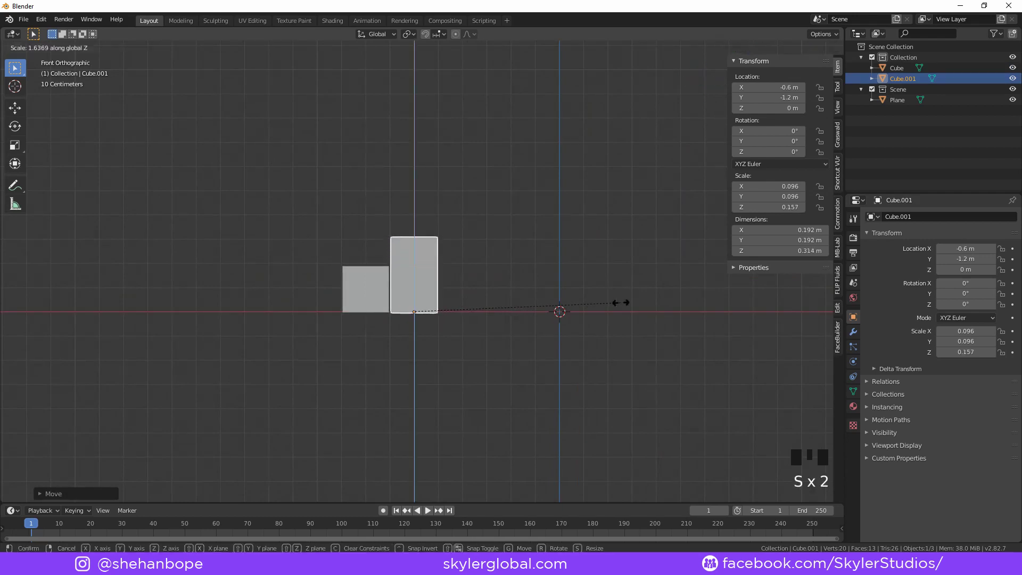
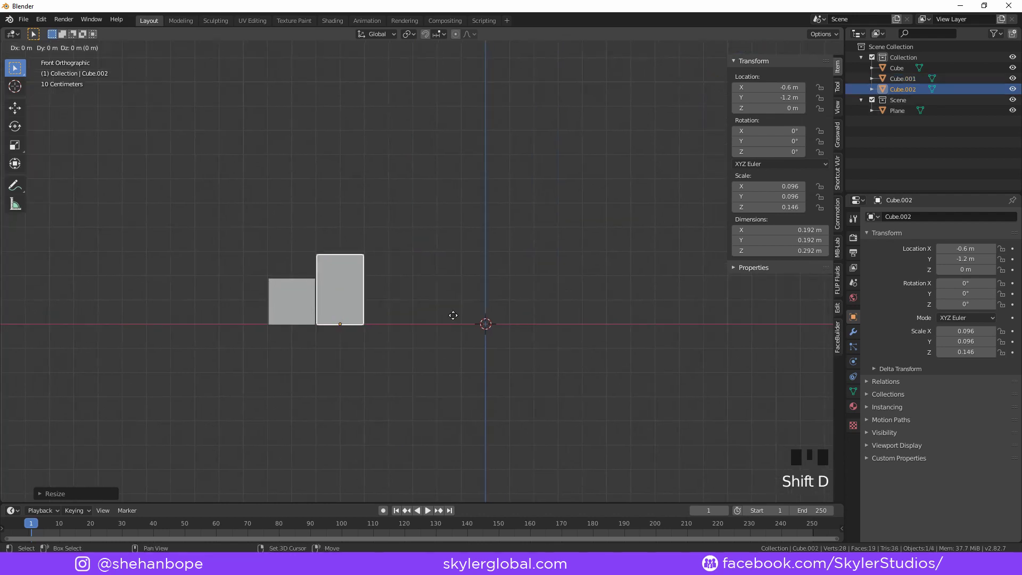
# Duplicate twice more along X to make third and fourth blocks, each stretched taller
pyautogui.press('g')
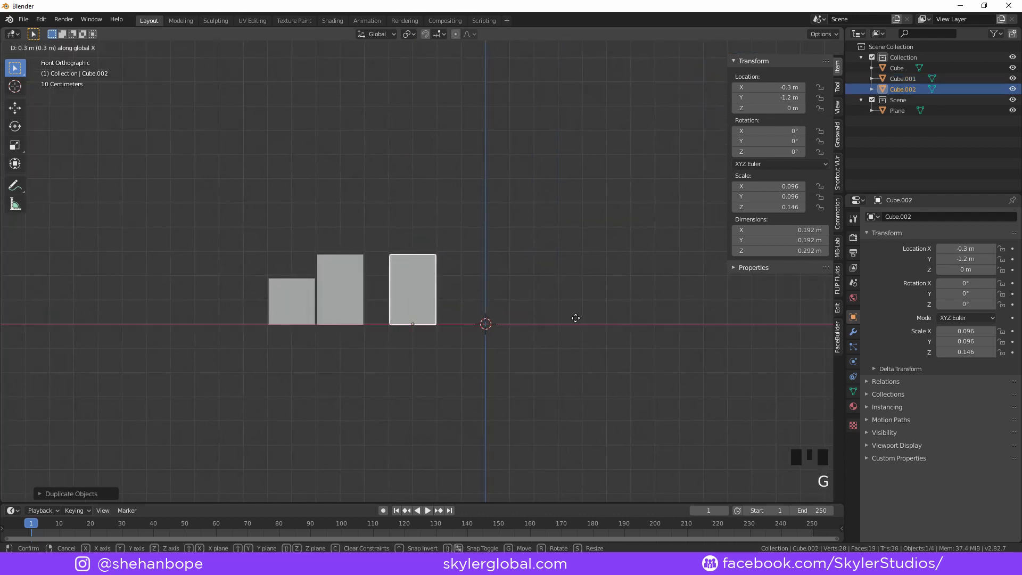
pyautogui.middleClick(531, 291)
pyautogui.press('s')
pyautogui.moveTo(561, 302); pyautogui.dragTo(498, 319)
pyautogui.press('shift+d')
pyautogui.press('f')
pyautogui.moveTo(526, 321); pyautogui.dragTo(448, 248)
pyautogui.press('g')
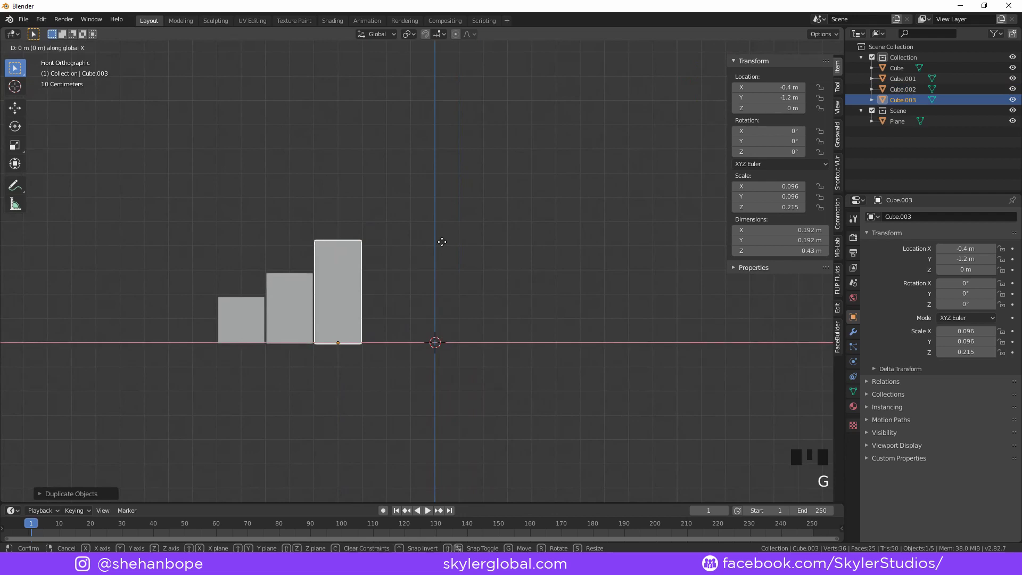
pyautogui.press('s')
pyautogui.press('g')
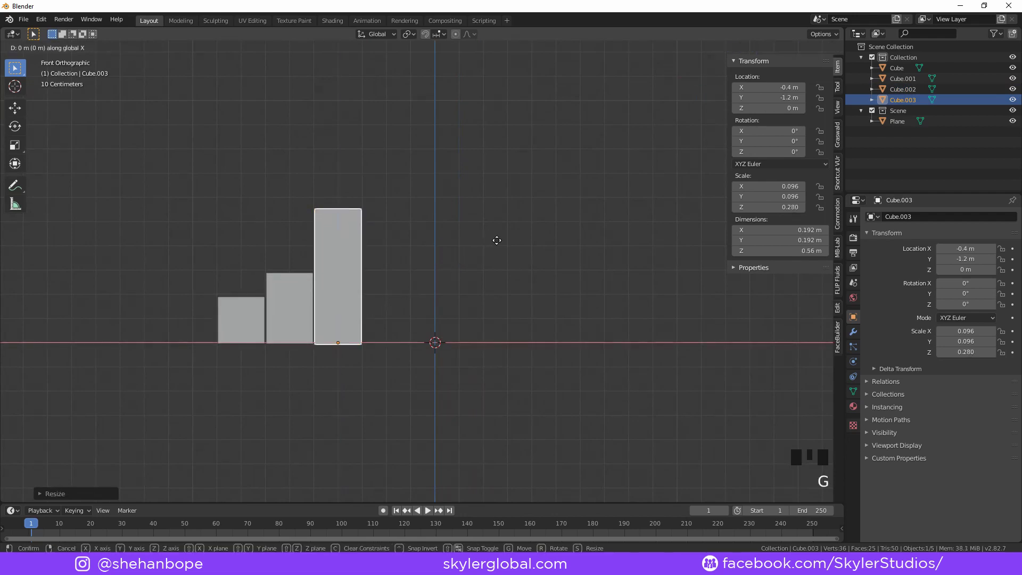
# Select all four stepped blocks and duplicate the row
pyautogui.scroll(-3)
pyautogui.click(287, 315)
pyautogui.click(317, 311)
pyautogui.click(362, 304)
pyautogui.scroll(-3)
pyautogui.moveTo(477, 284); pyautogui.dragTo(437, 343)
pyautogui.press('shift+d')
# Place the copied row to the right and delete the unwanted copied blocks
pyautogui.press('g')
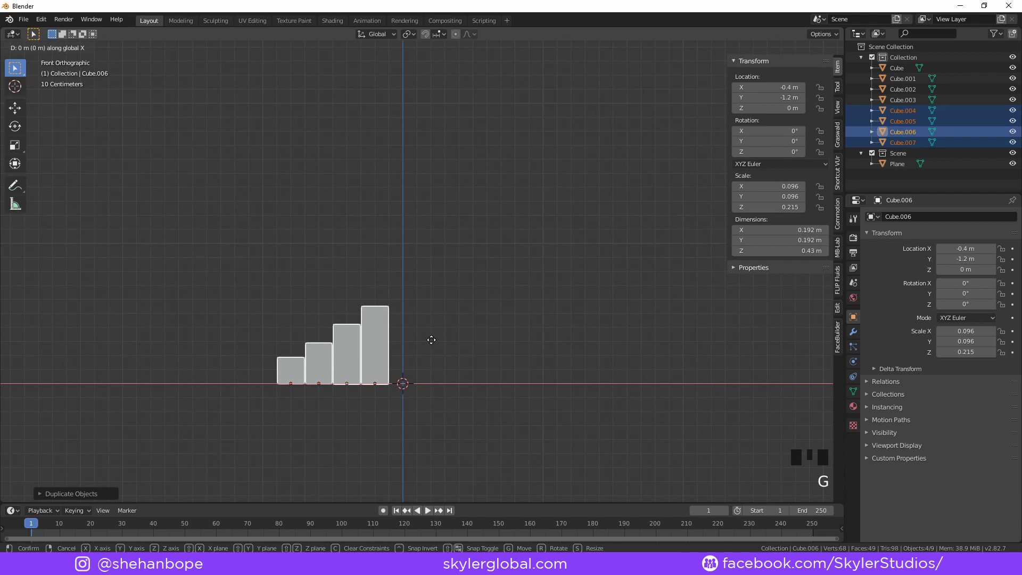
pyautogui.scroll(3)
pyautogui.moveTo(508, 423); pyautogui.dragTo(398, 314)
pyautogui.click(399, 314)
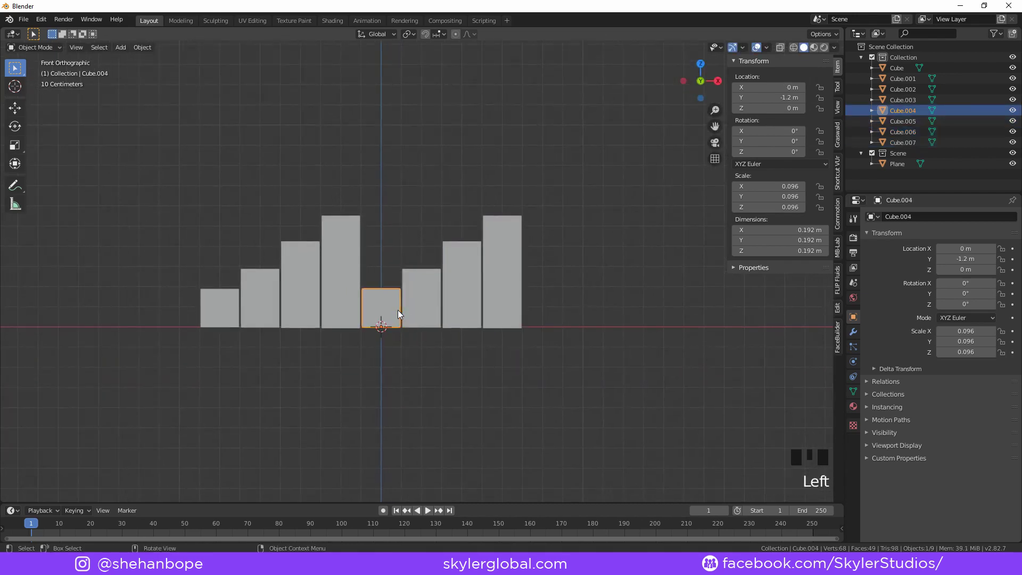
pyautogui.click(455, 281)
pyautogui.press('x')
# Stretch the rightmost block taller and duplicate more blocks along X to vary the heights
pyautogui.click(507, 279)
pyautogui.press('s')
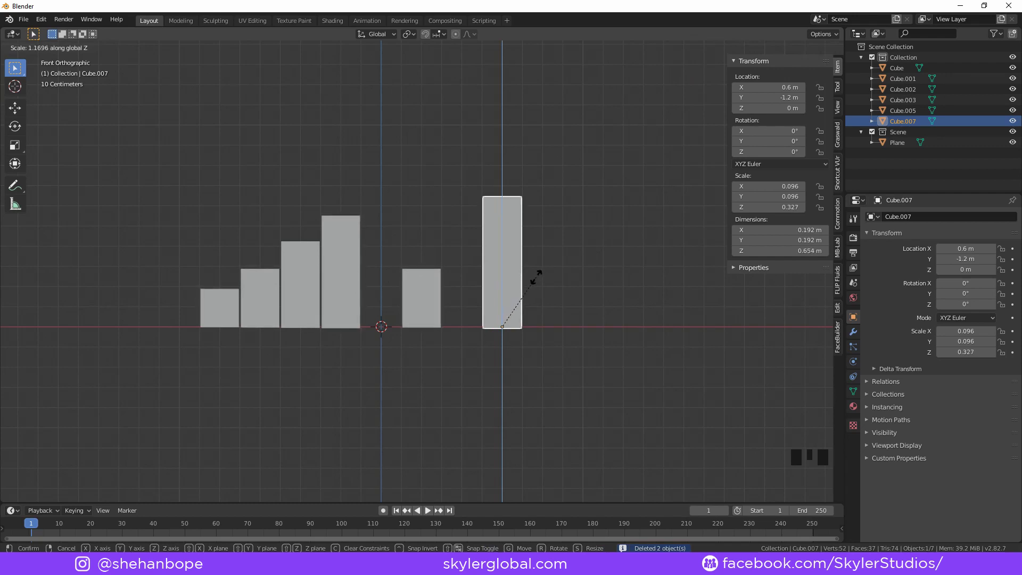
pyautogui.click(311, 279)
pyautogui.press('shift+d')
pyautogui.press('g')
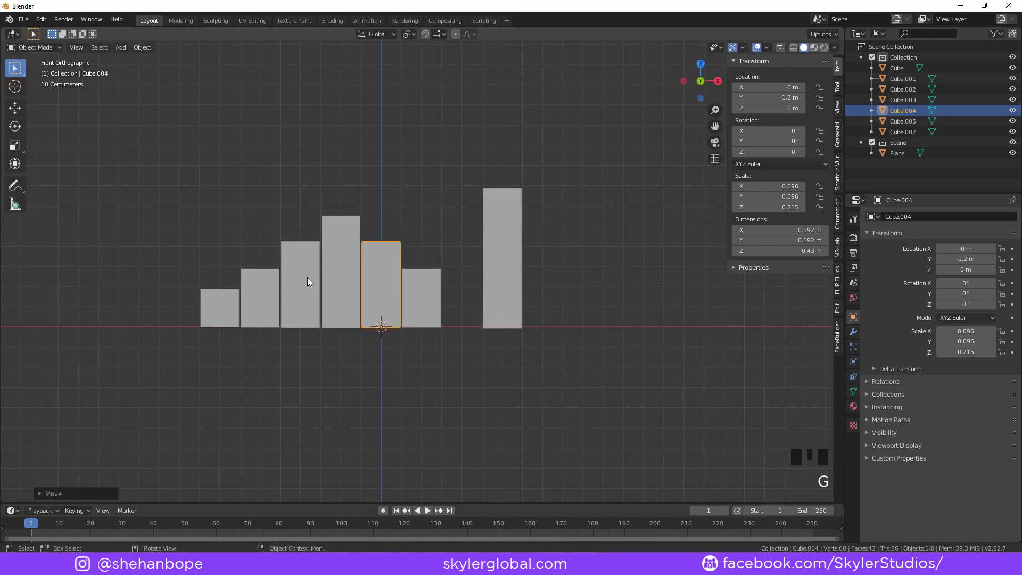
pyautogui.click(339, 268)
pyautogui.press('shift+d')
pyautogui.press('g')
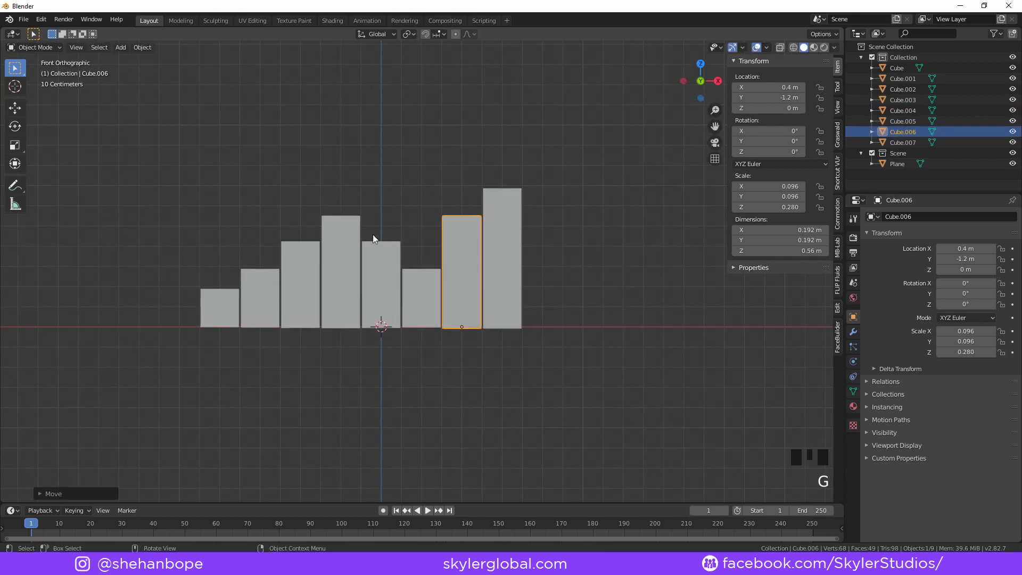
# Adjust block positions to complete a row of eight and view it from the top
pyautogui.moveTo(368, 223); pyautogui.dragTo(441, 315)
pyautogui.scroll(3)
pyautogui.moveTo(421, 354); pyautogui.dragTo(362, 356)
pyautogui.click(362, 356)
pyautogui.moveTo(407, 342); pyautogui.dragTo(344, 289)
pyautogui.click(344, 289)
pyautogui.middleClick(386, 289)
pyautogui.press('KP_7')
# Duplicate a block twice into a front row and scale the second copy shorter along Z
pyautogui.press('g')
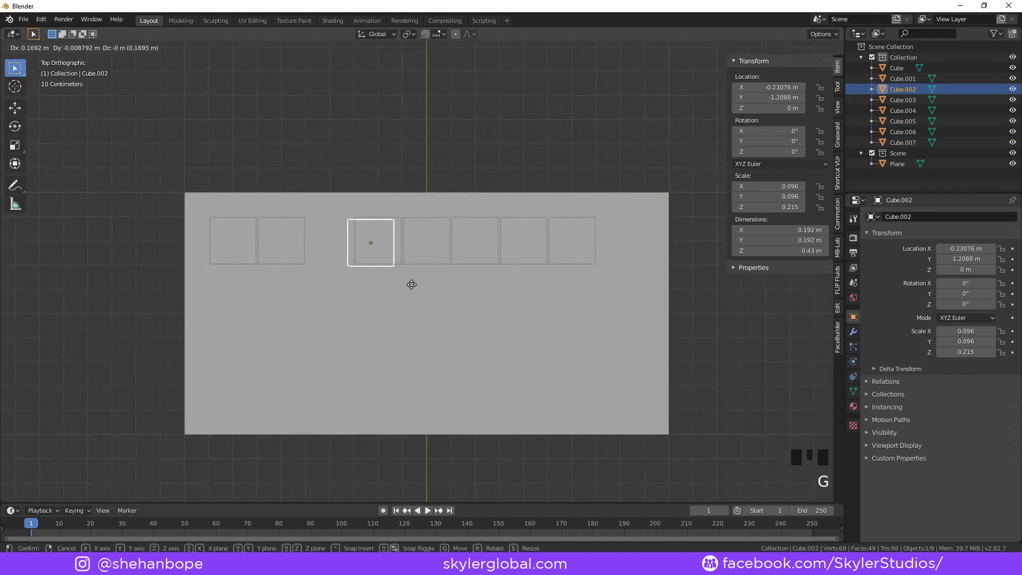
pyautogui.press('shift+d')
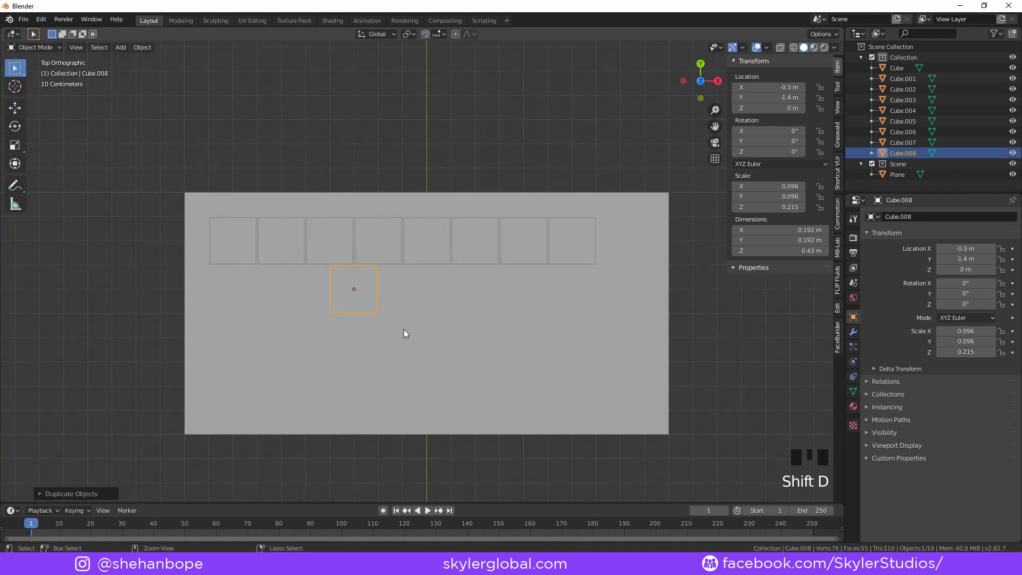
pyautogui.press('shift+d')
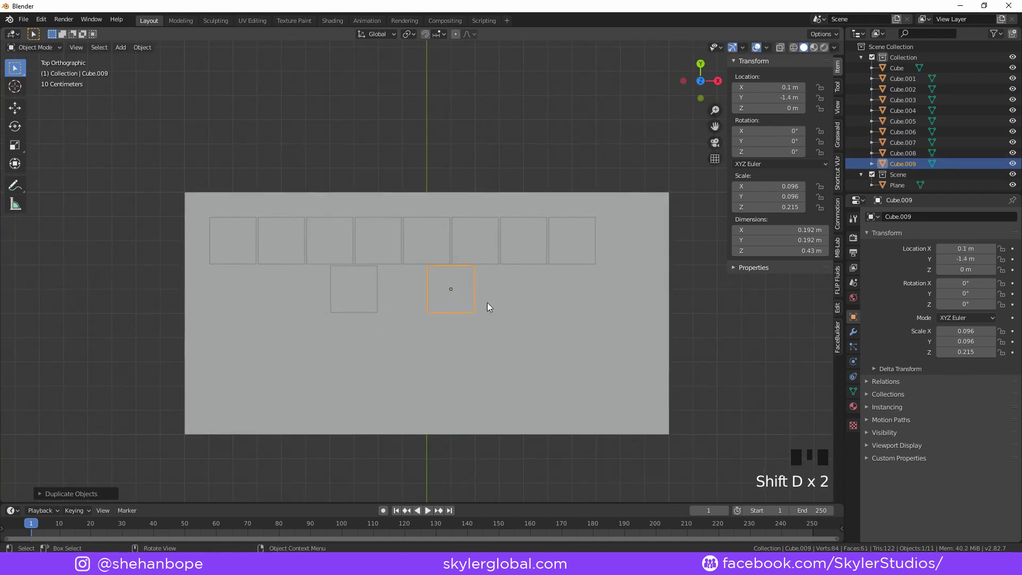
pyautogui.moveTo(553, 327); pyautogui.dragTo(558, 272)
pyautogui.press('s')
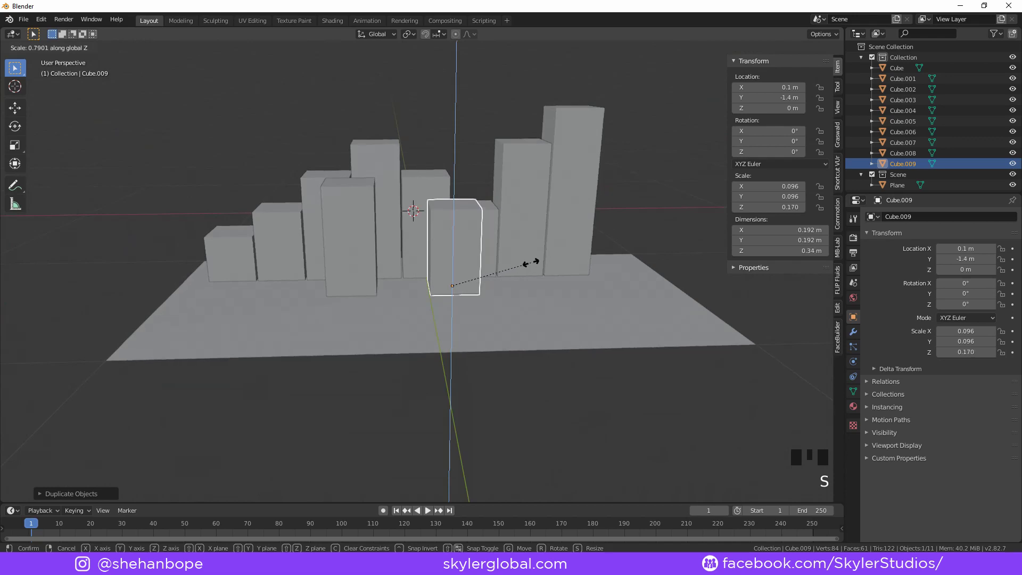
pyautogui.moveTo(511, 262); pyautogui.dragTo(469, 290)
pyautogui.scroll(3)
pyautogui.moveTo(407, 317); pyautogui.dragTo(448, 280)
pyautogui.scroll(-3)
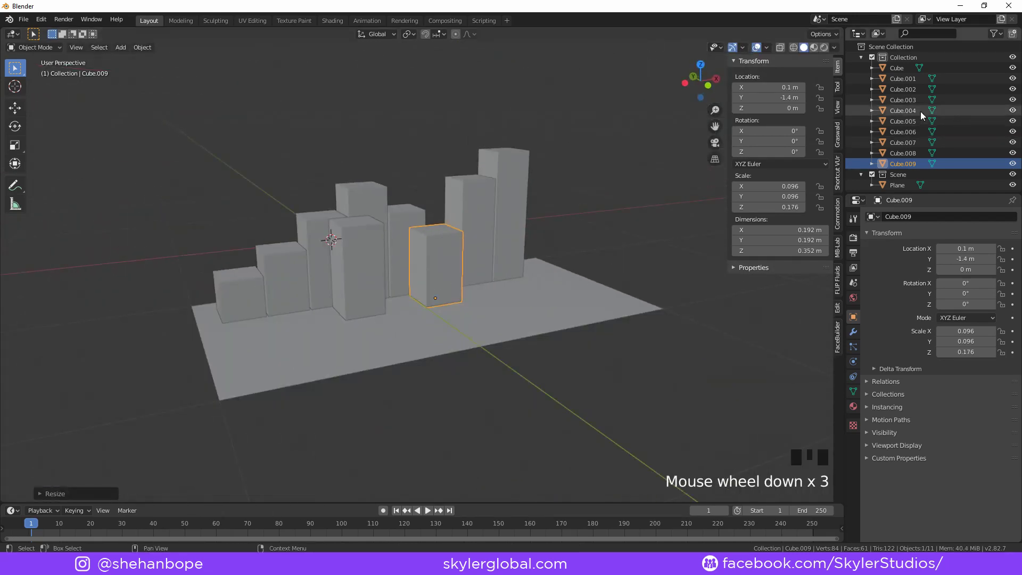
pyautogui.moveTo(533, 220); pyautogui.dragTo(482, 229)
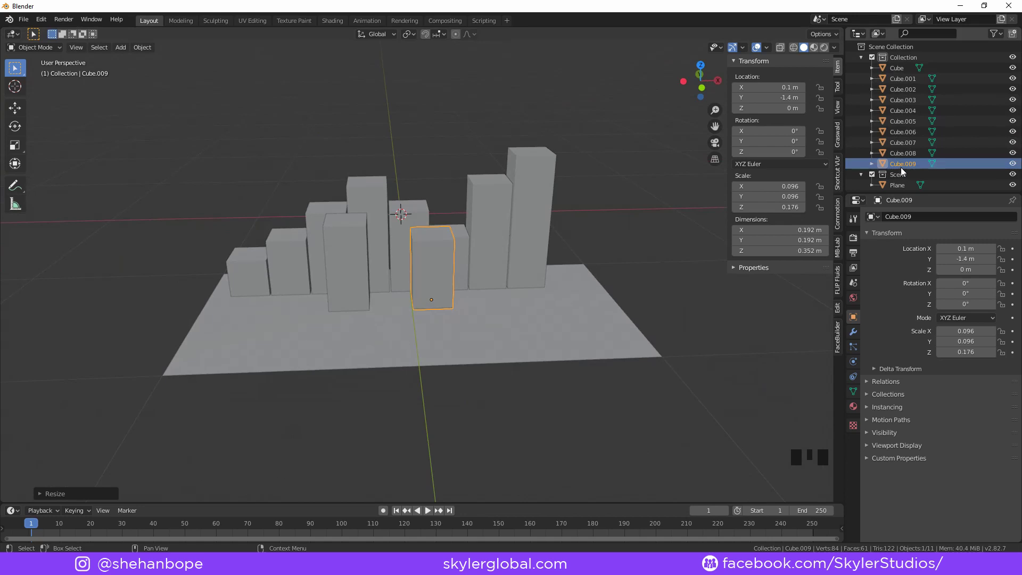
# Select Cube through Cube.009 in the Outliner and move them into the Scene collection
pyautogui.click(912, 74)
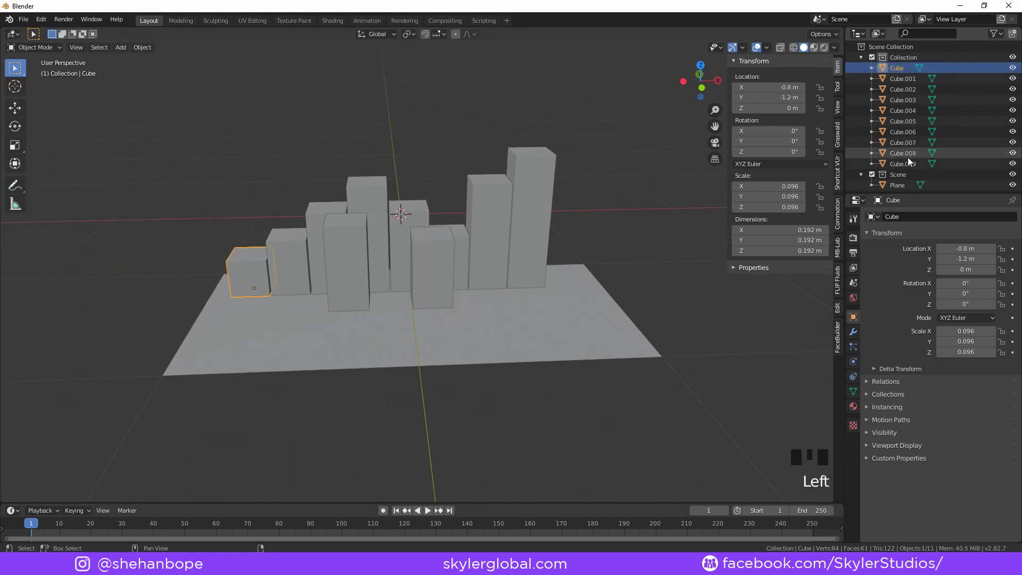
pyautogui.click(913, 166)
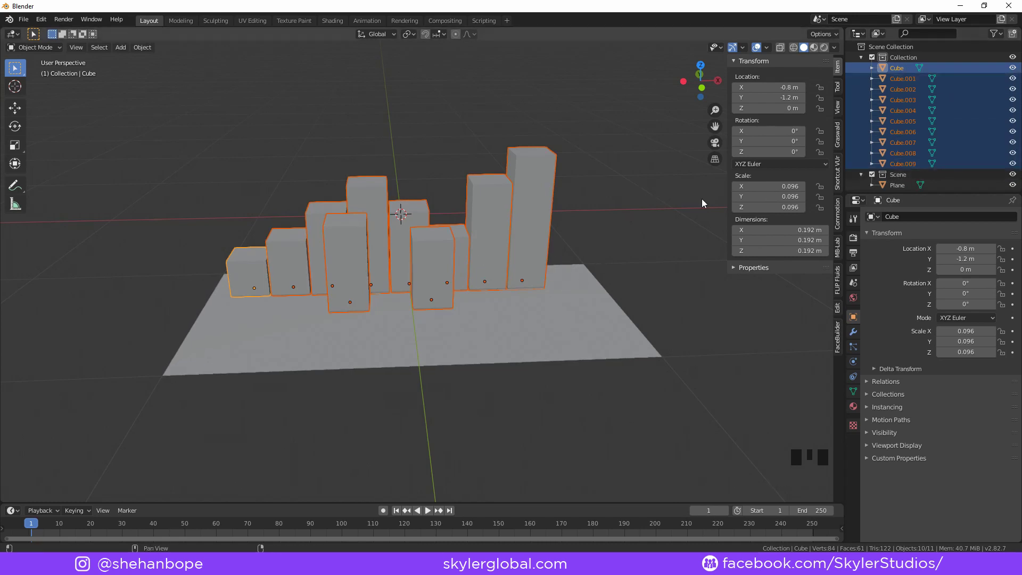
pyautogui.press('m')
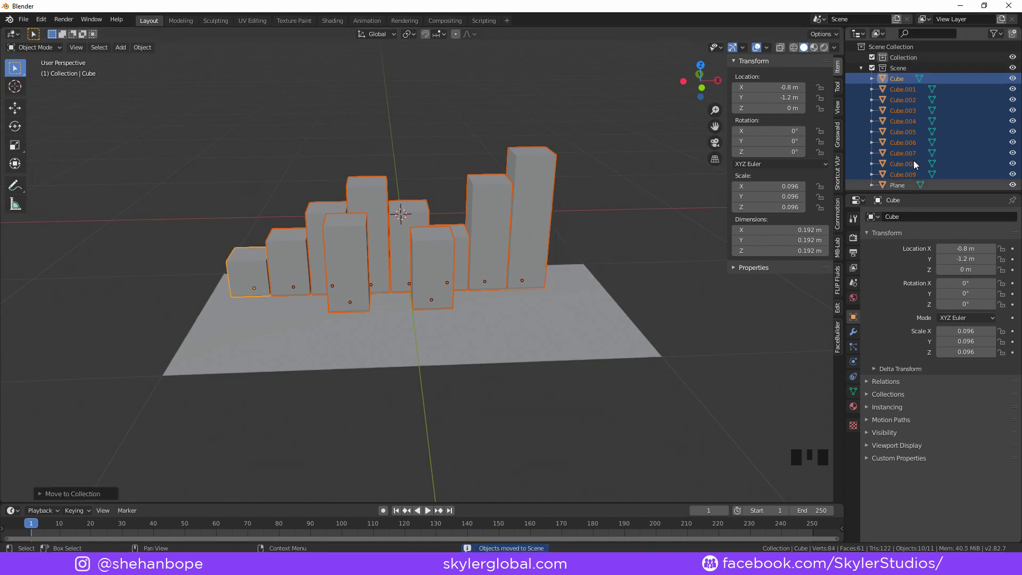
pyautogui.click(862, 68)
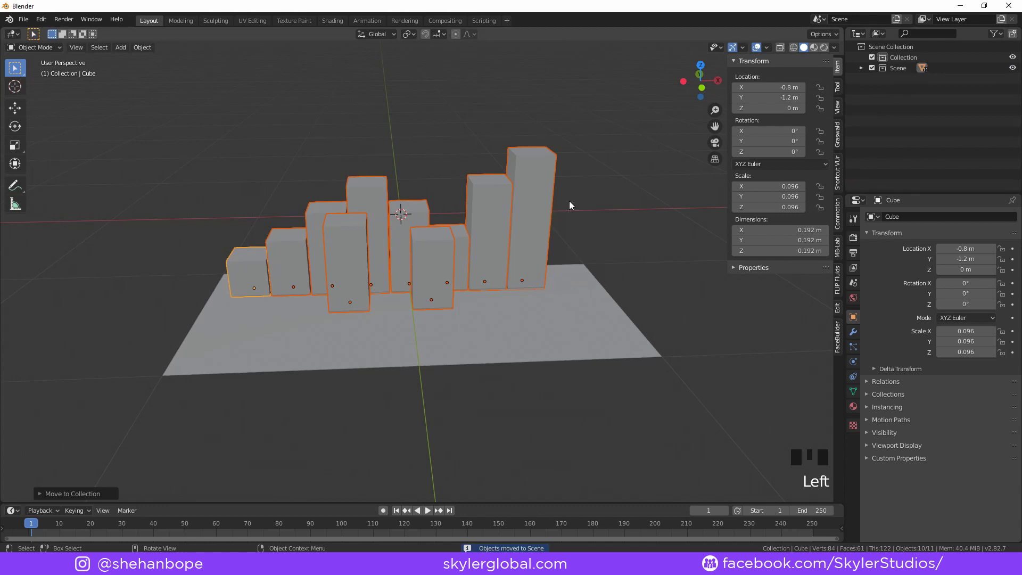
pyautogui.press('shift+a')
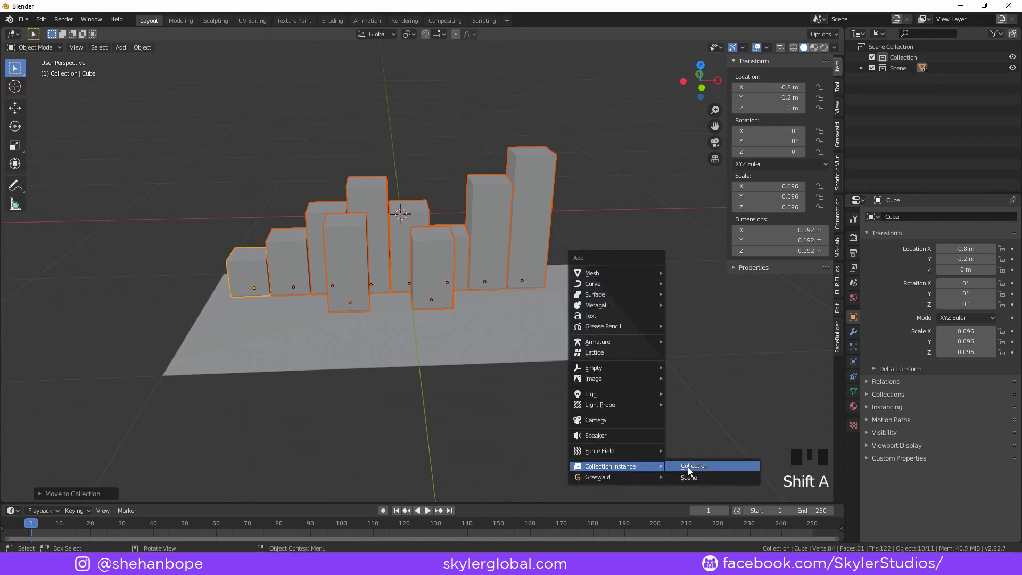
# Instance the Scene collection, rotate it 90° and raise it as a backdrop block
pyautogui.moveTo(494, 331); pyautogui.dragTo(526, 290)
pyautogui.press('KP_7')
pyautogui.scroll(-3)
pyautogui.moveTo(596, 241); pyautogui.dragTo(573, 306)
pyautogui.press('r')
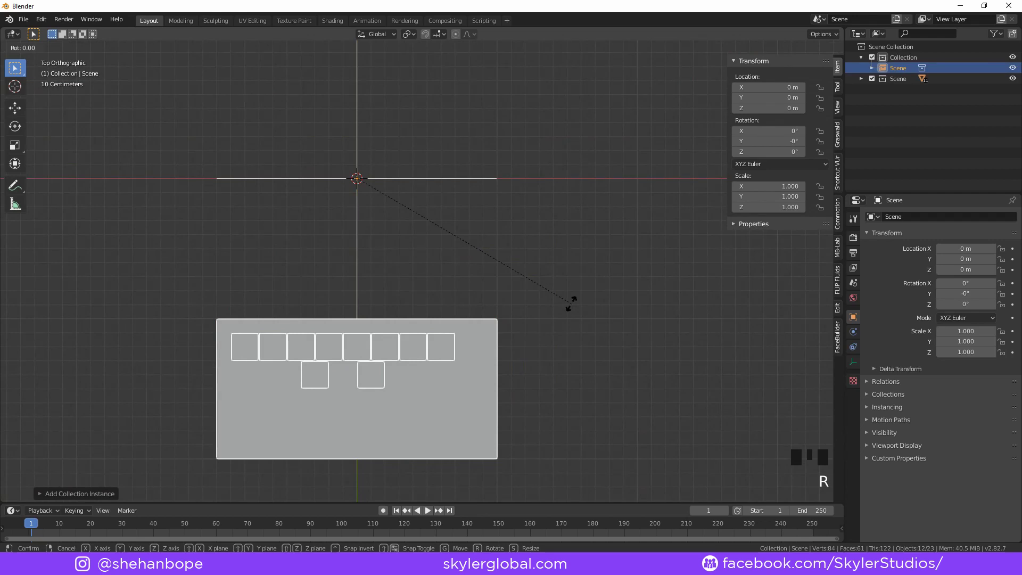
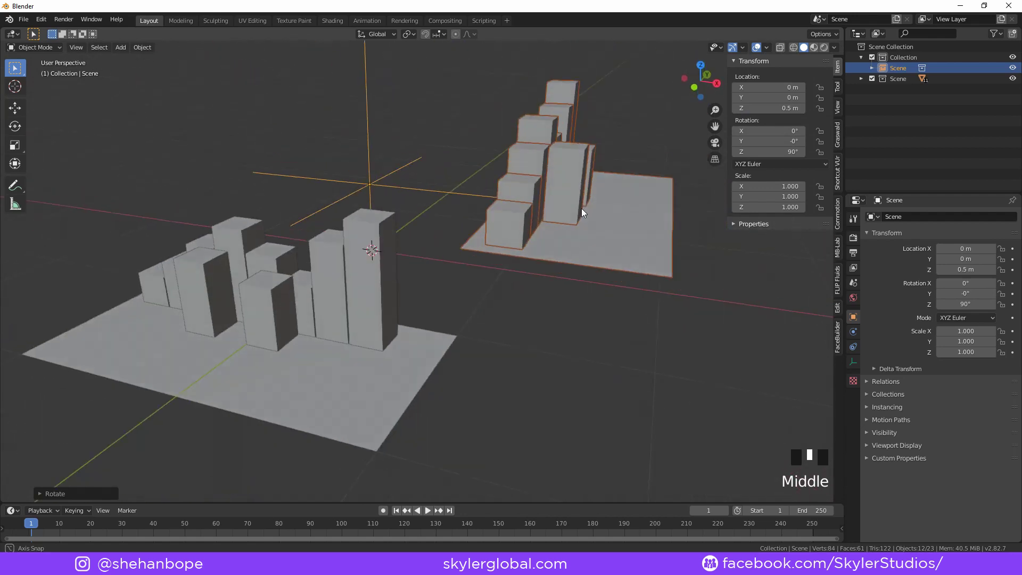
pyautogui.press('KP_7')
pyautogui.scroll(-3)
# Select the original ground plane together with its cube buildings
pyautogui.click(396, 379)
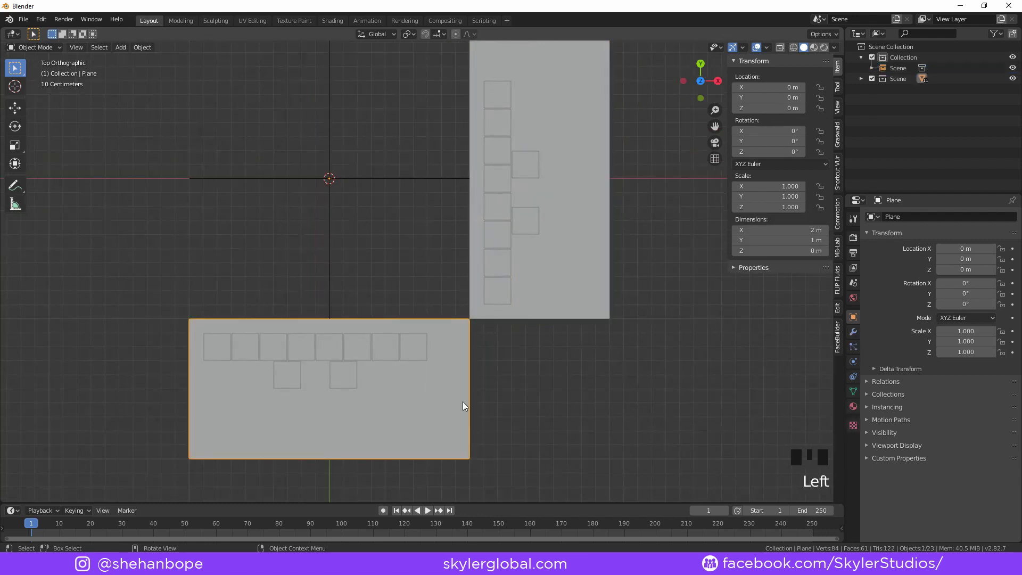
pyautogui.press('s')
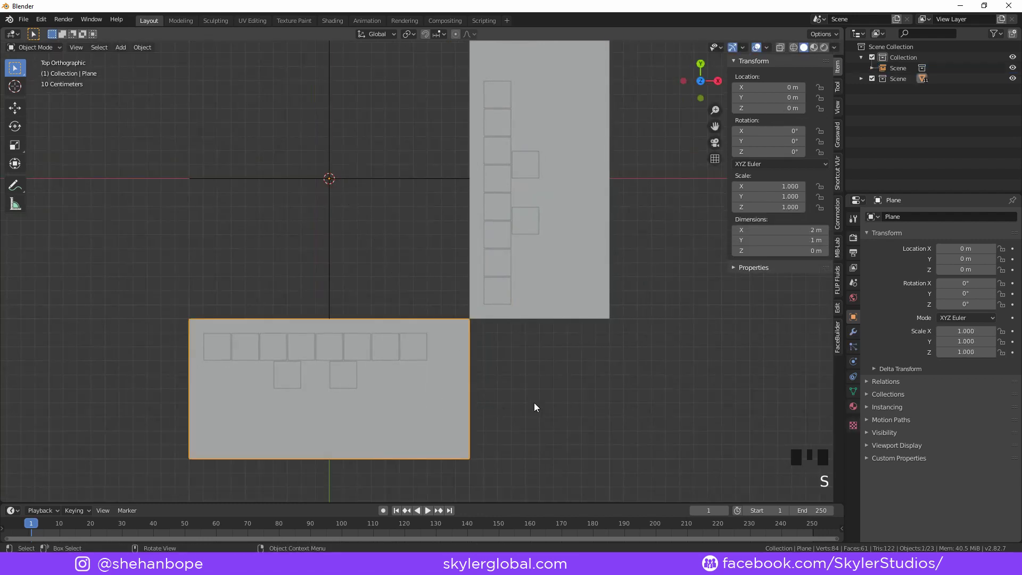
pyautogui.scroll(-3)
pyautogui.click(863, 81)
pyautogui.moveTo(162, 303); pyautogui.dragTo(504, 457)
pyautogui.press('KP_1')
pyautogui.press('s')
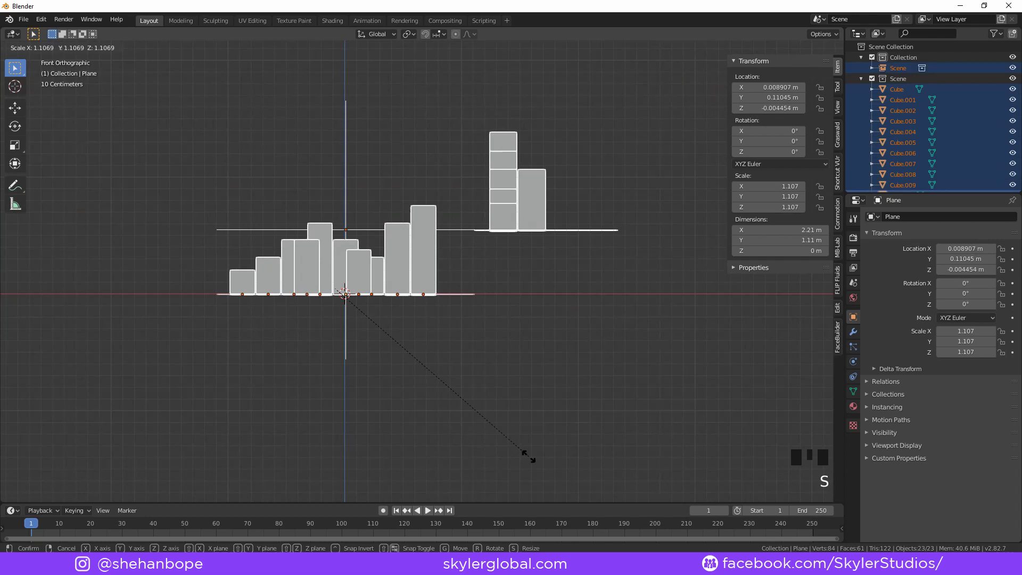
pyautogui.click(529, 464)
pyautogui.moveTo(472, 266); pyautogui.dragTo(350, 208)
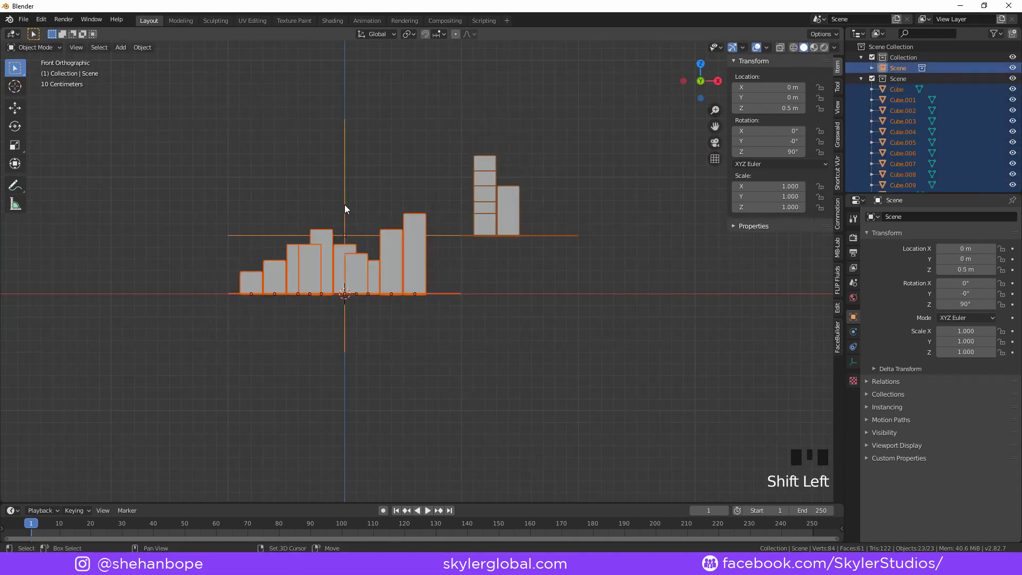
pyautogui.click(350, 208)
# Scale the original plane and its buildings up into an enlarged city block
pyautogui.press('s')
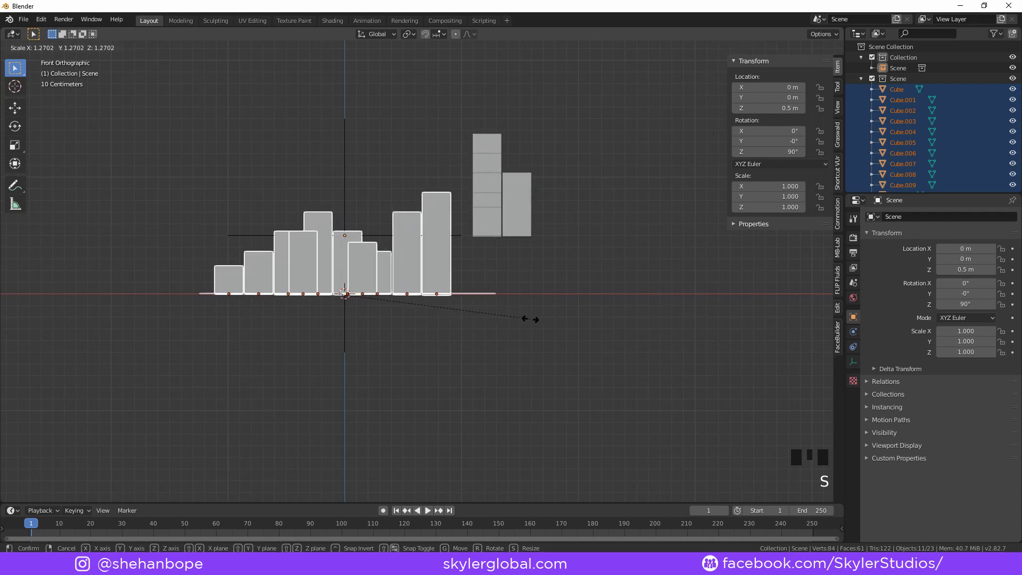
pyautogui.moveTo(428, 208); pyautogui.dragTo(435, 196)
pyautogui.scroll(3)
pyautogui.moveTo(475, 240); pyautogui.dragTo(477, 239)
pyautogui.press('KP_1')
pyautogui.press('s')
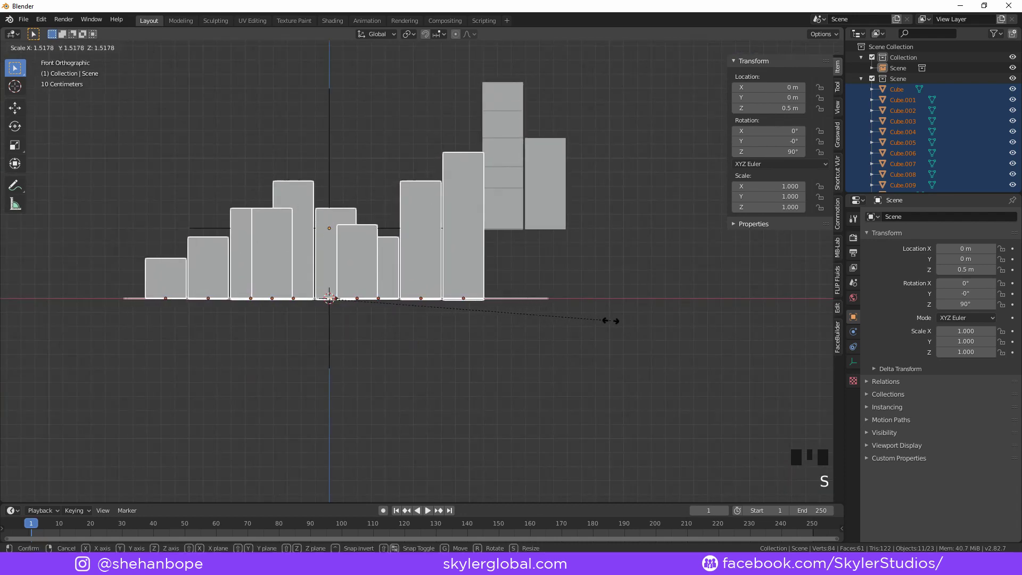
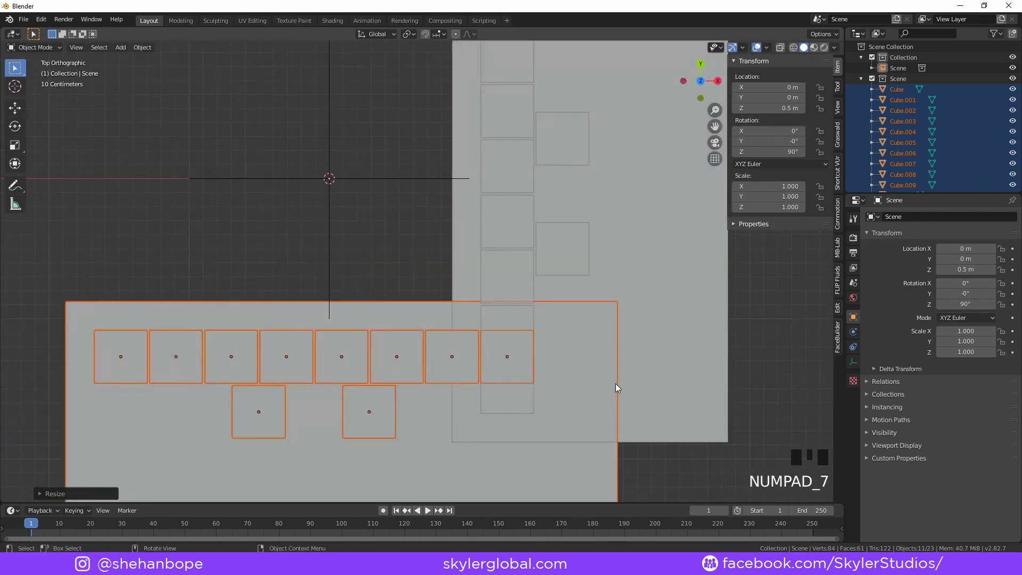
pyautogui.press('s')
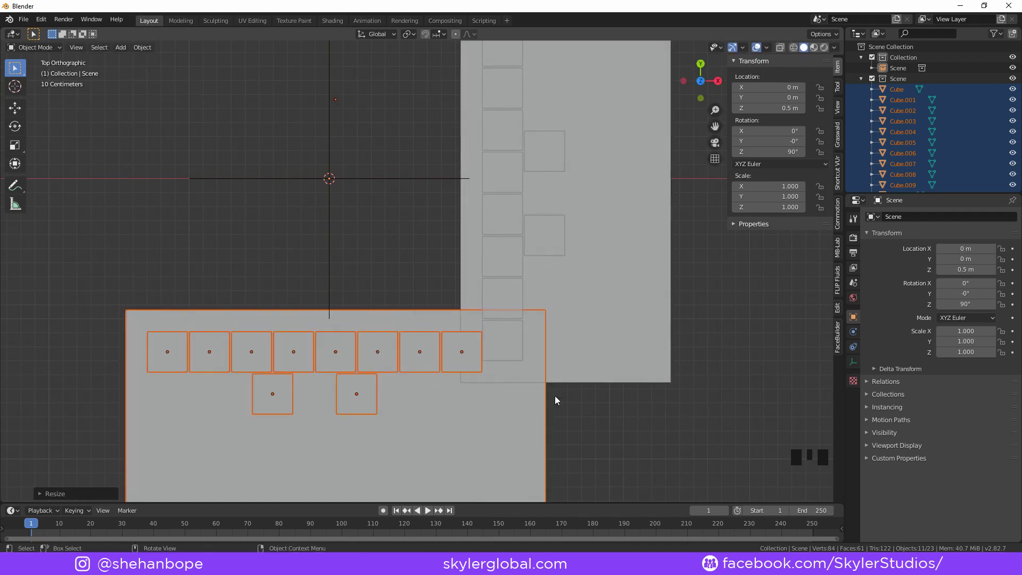
# Inspect the enlarged block from all sides, then add a camera at the world origin from front view
pyautogui.moveTo(556, 405); pyautogui.dragTo(540, 321)
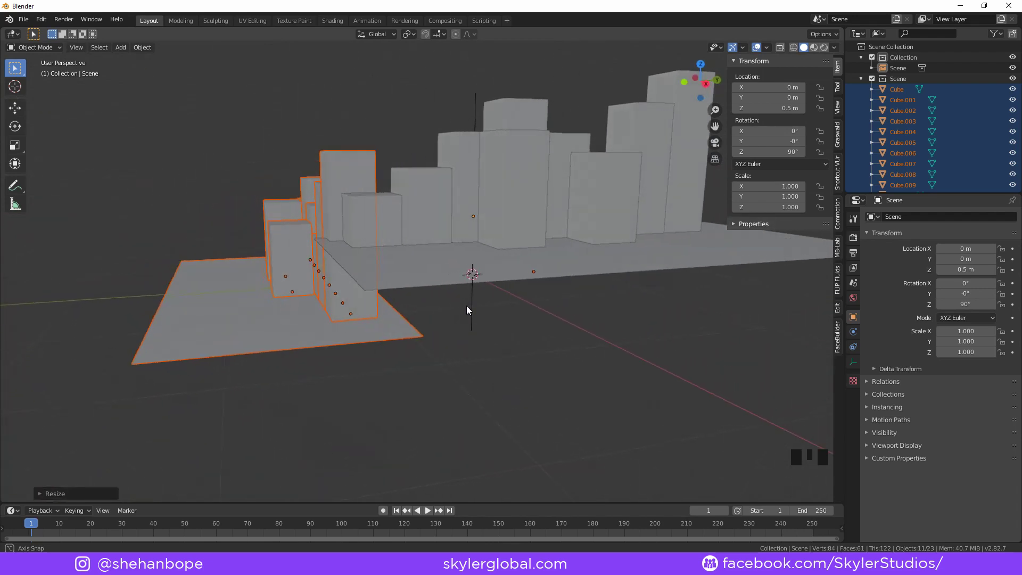
pyautogui.scroll(-3)
pyautogui.middleClick(489, 338)
pyautogui.click(501, 339)
pyautogui.middleClick(494, 354)
pyautogui.press('x')
pyautogui.moveTo(491, 350); pyautogui.dragTo(433, 355)
pyautogui.scroll(3)
pyautogui.moveTo(464, 336); pyautogui.dragTo(475, 288)
pyautogui.scroll(3)
pyautogui.moveTo(488, 209); pyautogui.dragTo(465, 176)
pyautogui.click(464, 176)
pyautogui.moveTo(477, 228); pyautogui.dragTo(536, 264)
pyautogui.scroll(-3)
pyautogui.moveTo(532, 290); pyautogui.dragTo(531, 303)
pyautogui.press('KP_1')
pyautogui.press('shift+a')
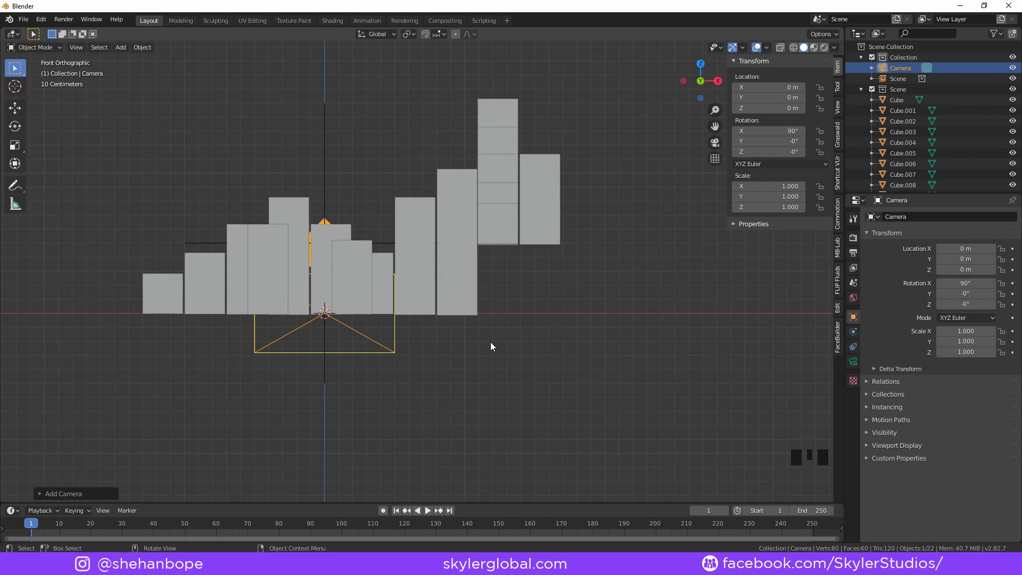
# Through the camera view, move the camera closer and higher until the front buildings fill the frame
pyautogui.press('ctrl+alt+KP_0')
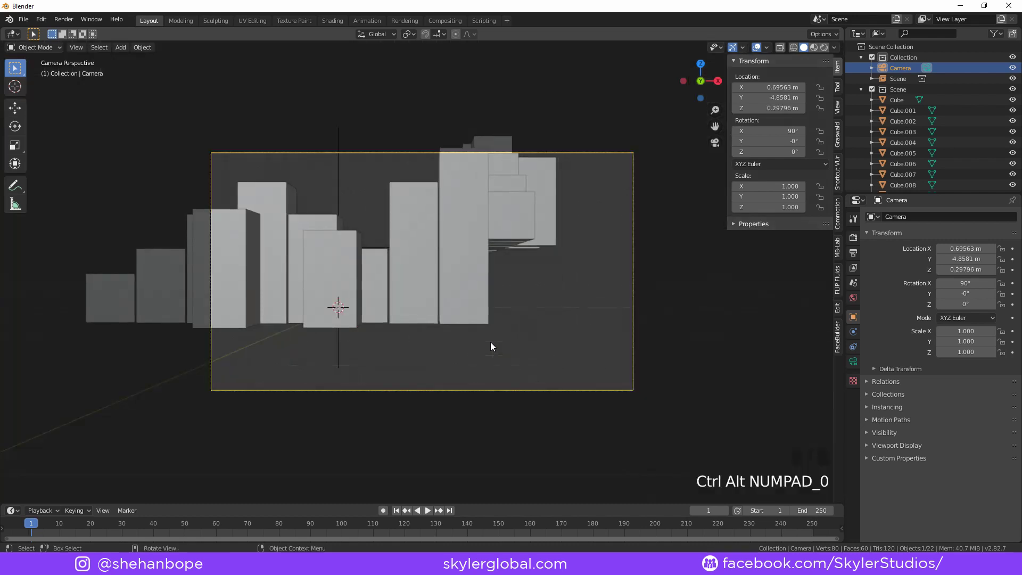
pyautogui.press('g')
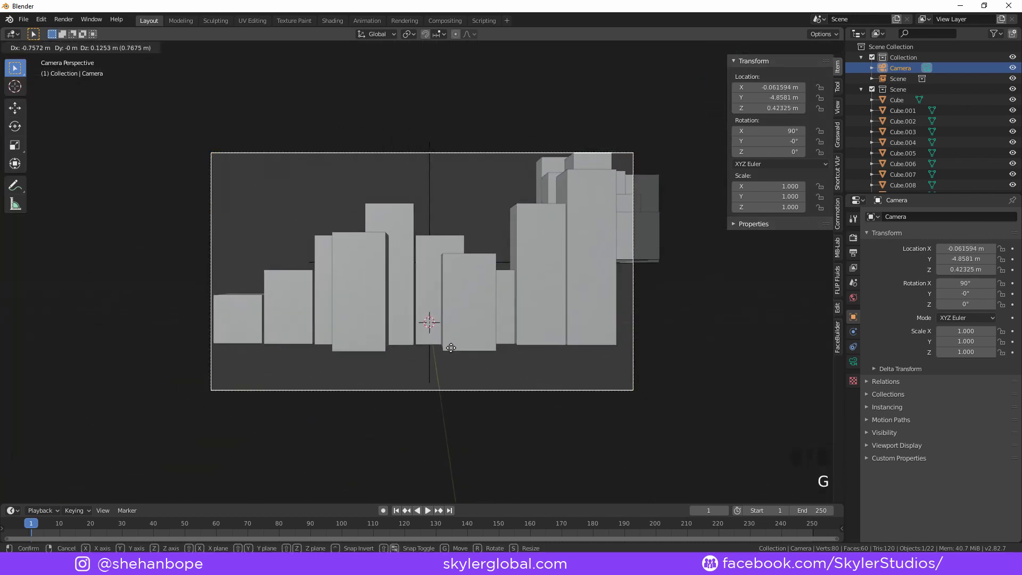
pyautogui.press('g')
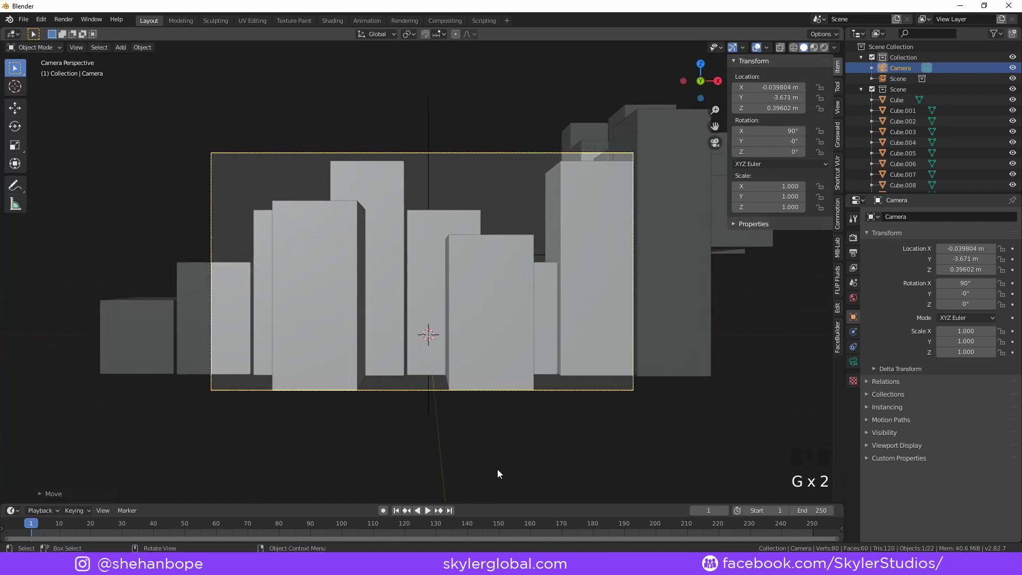
pyautogui.press('g')
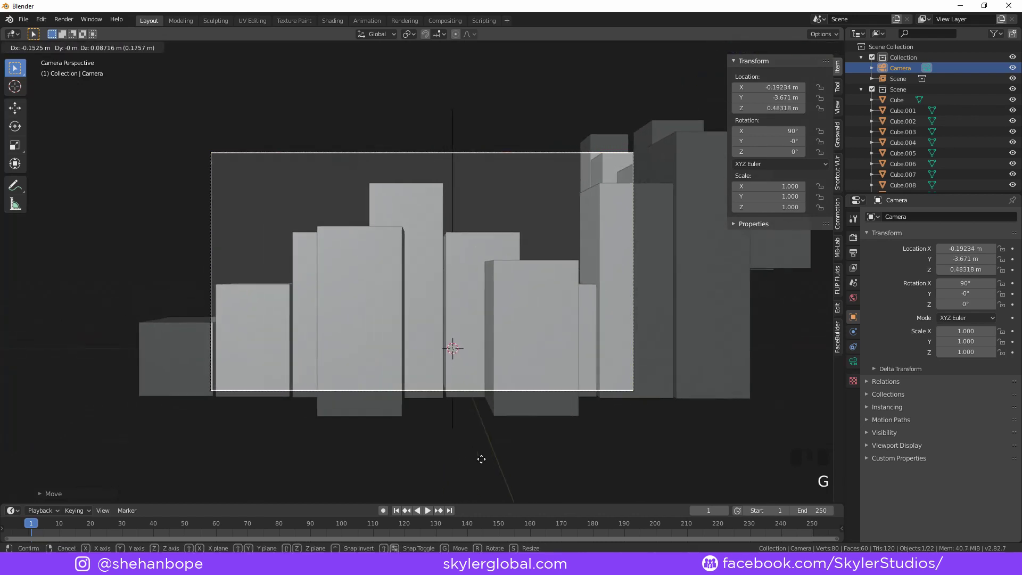
pyautogui.moveTo(487, 330); pyautogui.dragTo(499, 349)
pyautogui.scroll(-3)
pyautogui.moveTo(478, 346); pyautogui.dragTo(514, 357)
# Add an empty at the scene centre and enlarge it
pyautogui.press('shift+a')
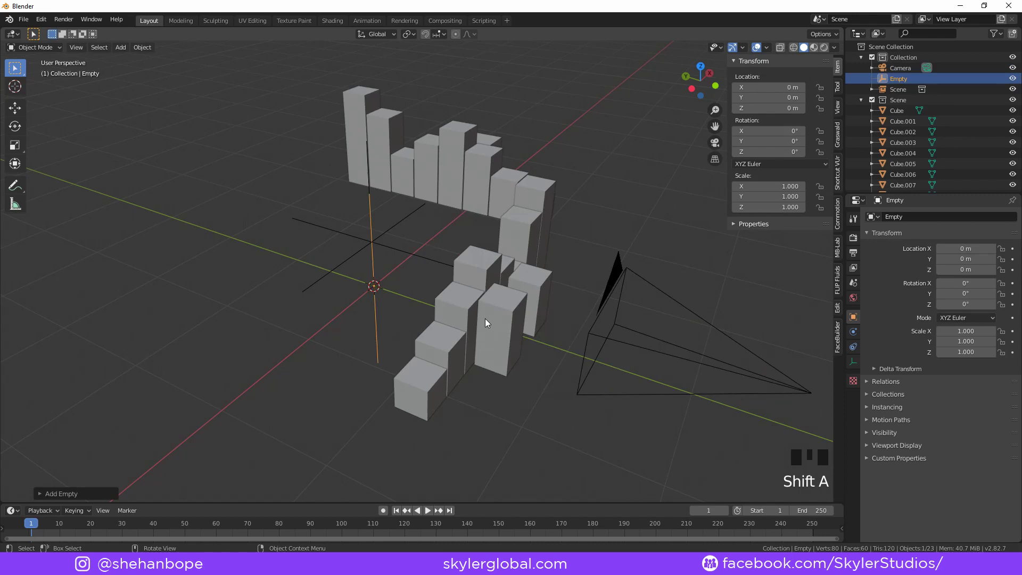
pyautogui.press('s')
pyautogui.moveTo(495, 335); pyautogui.dragTo(663, 267)
pyautogui.click(663, 268)
pyautogui.click(664, 286)
pyautogui.click(366, 294)
pyautogui.click(362, 304)
pyautogui.click(686, 285)
# Parent the camera to the empty (Object) and look through the camera
pyautogui.moveTo(397, 397); pyautogui.dragTo(376, 400)
pyautogui.click(376, 400)
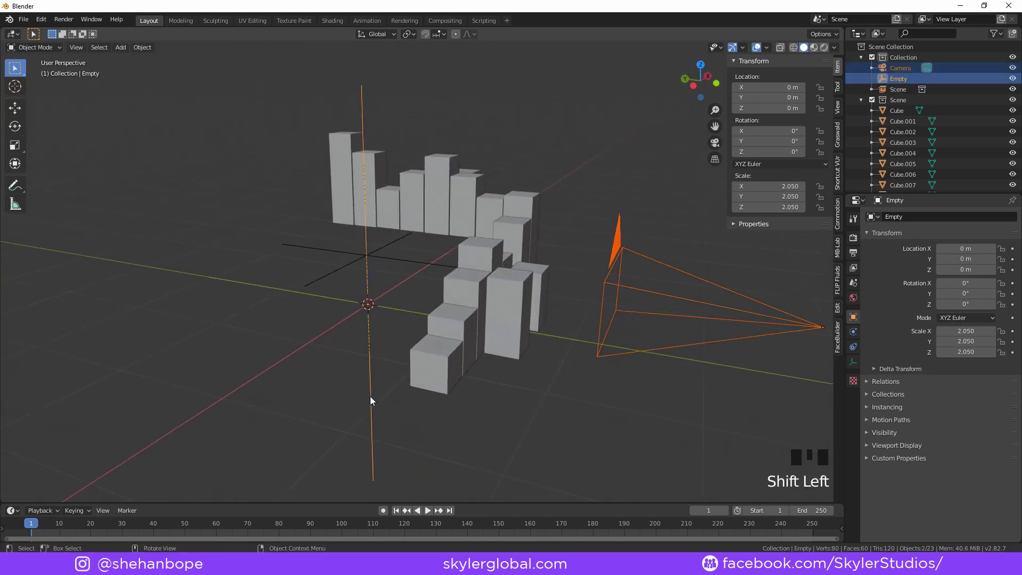
pyautogui.press('ctrl+p')
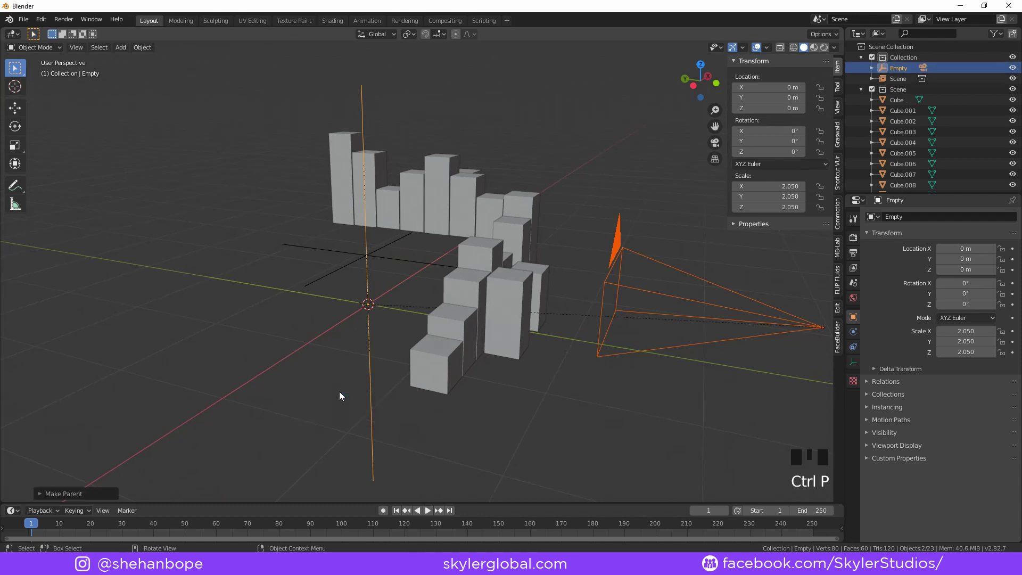
pyautogui.moveTo(347, 404); pyautogui.dragTo(368, 423)
pyautogui.scroll(-3)
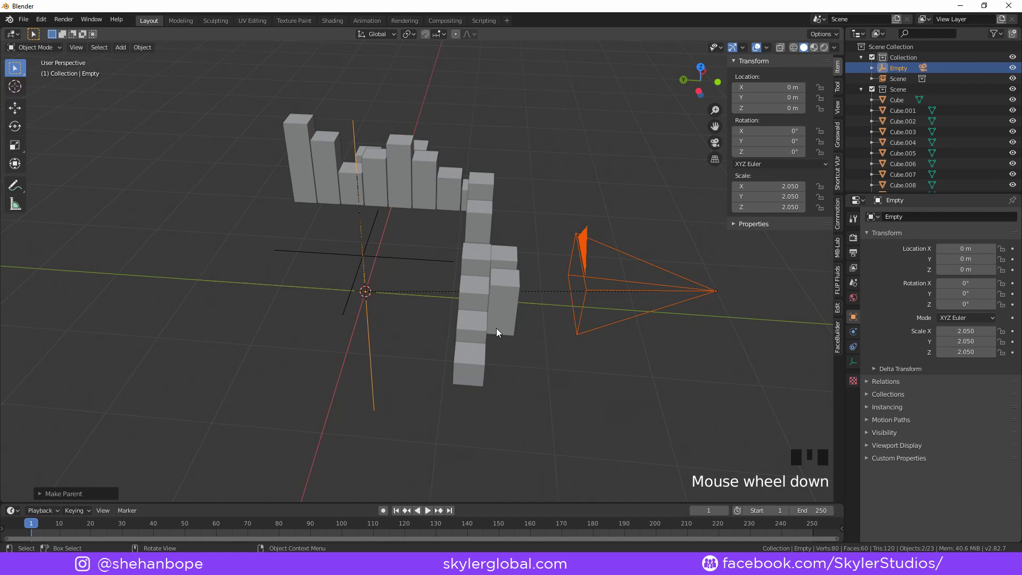
pyautogui.press('KP_0')
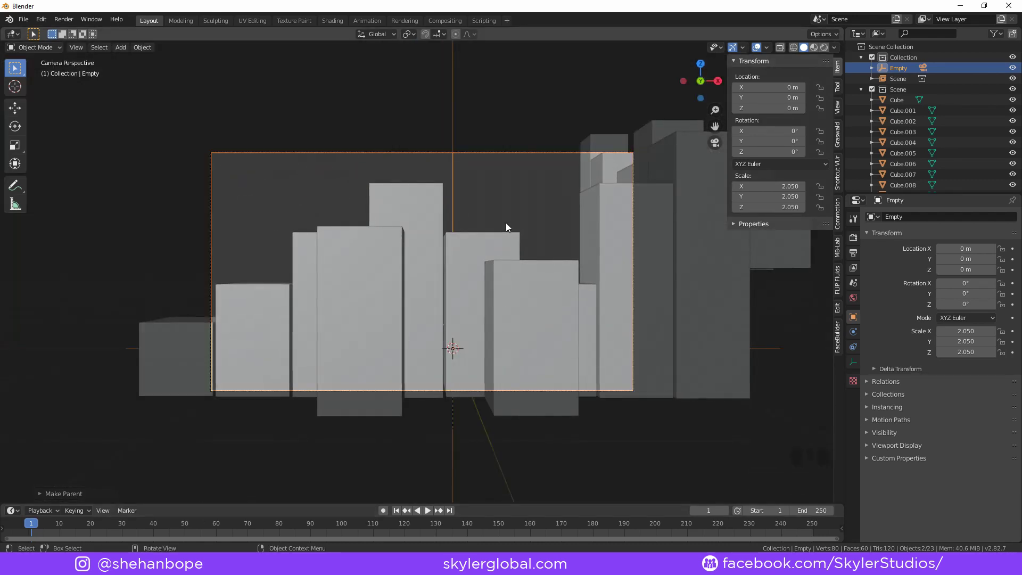
# Keyframe the empty at frame 1, then turn it 90° on Z and raise it 0.5 m at frame 120
pyautogui.press('i')
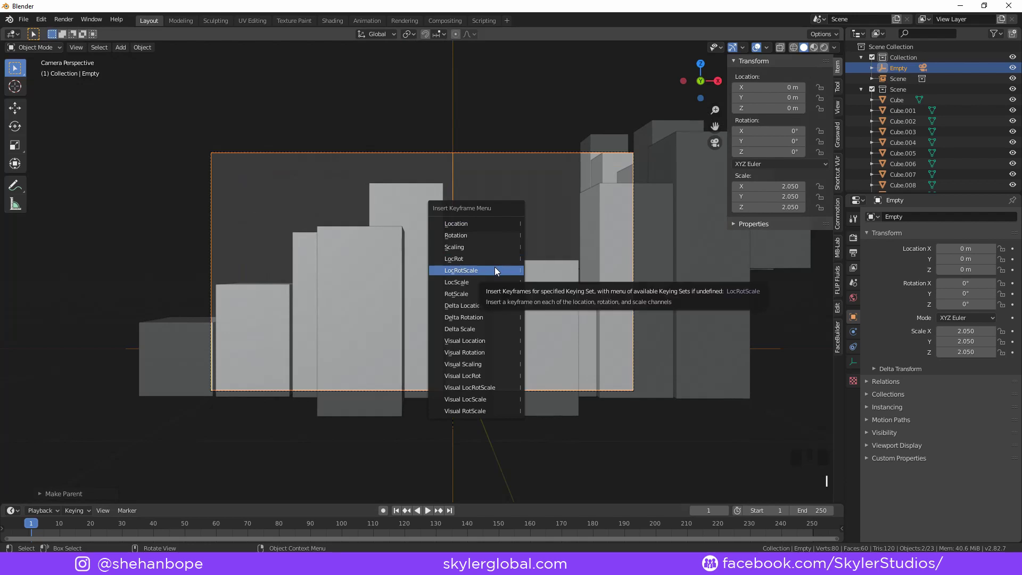
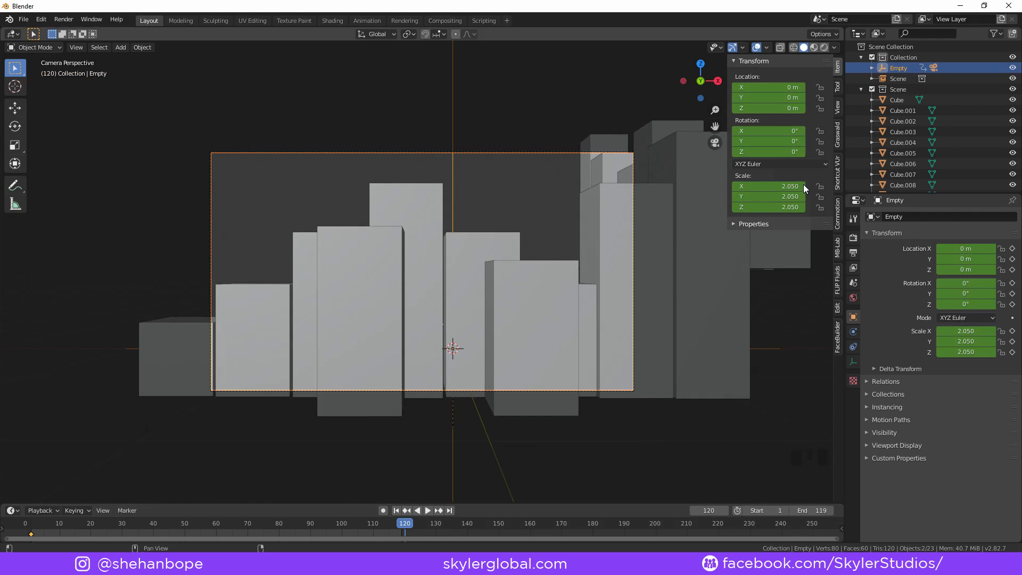
pyautogui.press('r')
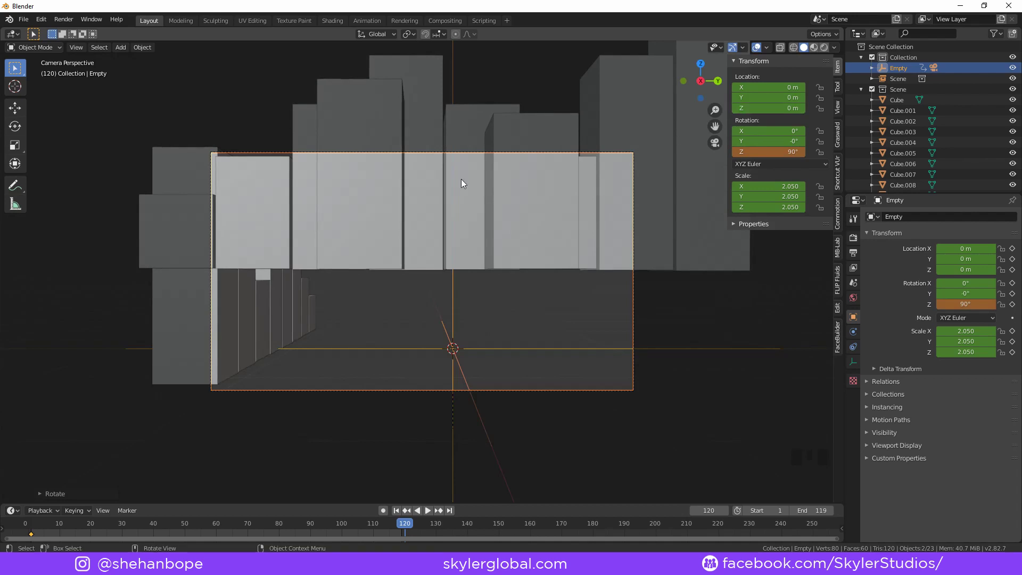
pyautogui.click(412, 201)
pyautogui.click(449, 155)
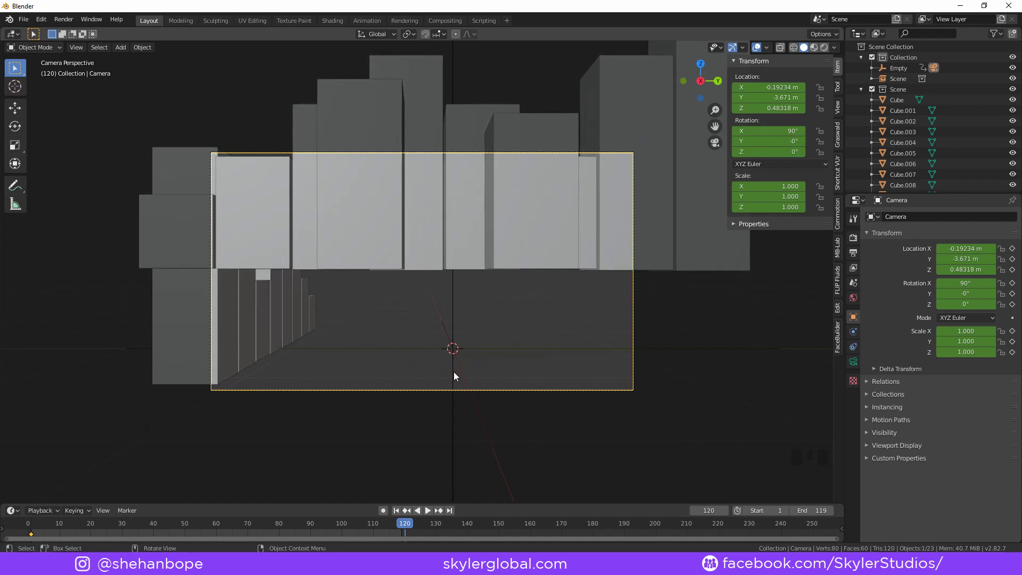
pyautogui.click(455, 380)
pyautogui.click(455, 369)
pyautogui.click(455, 369)
pyautogui.doubleClick(455, 368)
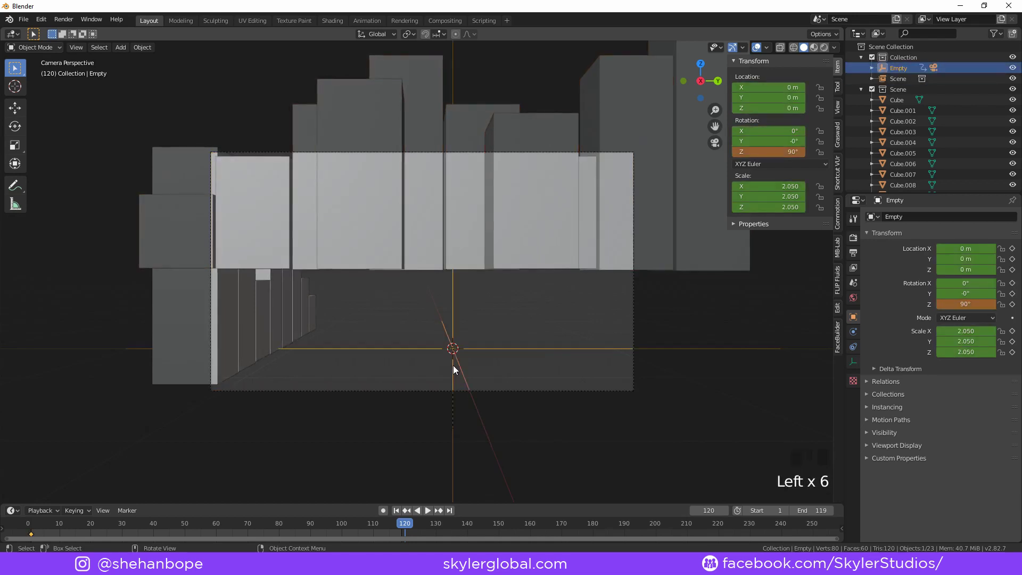
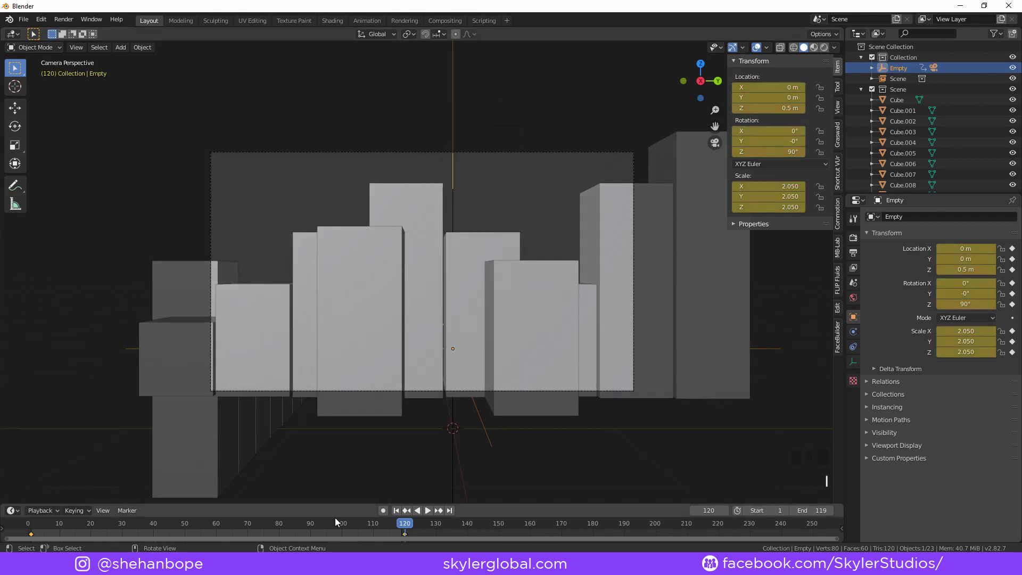
pyautogui.moveTo(408, 527); pyautogui.dragTo(382, 527)
# Play back the swinging camera animation, stop it and return to front view
pyautogui.press('space')
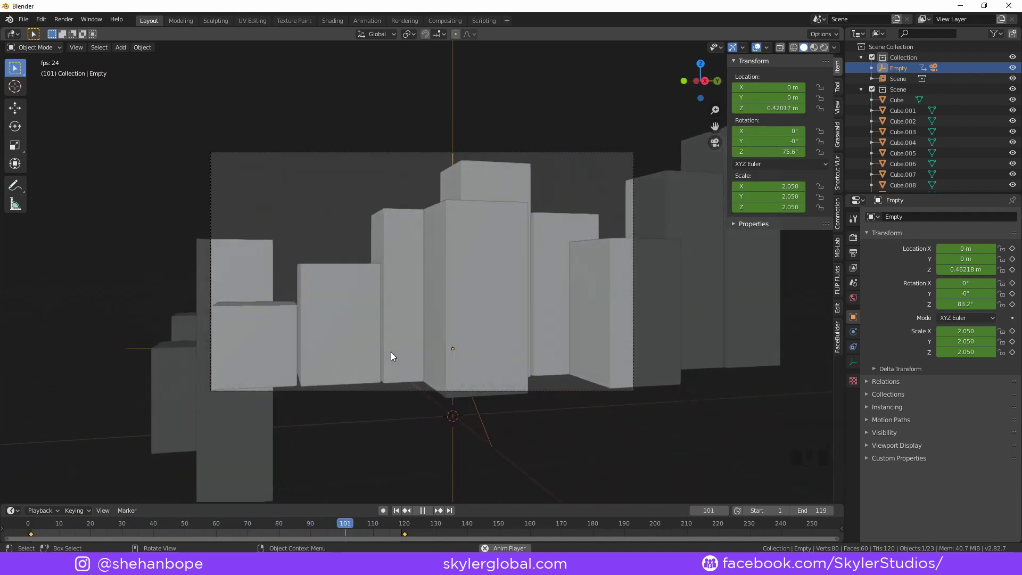
pyautogui.press('space')
pyautogui.moveTo(124, 529); pyautogui.dragTo(125, 360)
pyautogui.moveTo(125, 359); pyautogui.dragTo(366, 360)
pyautogui.press('KP_1')
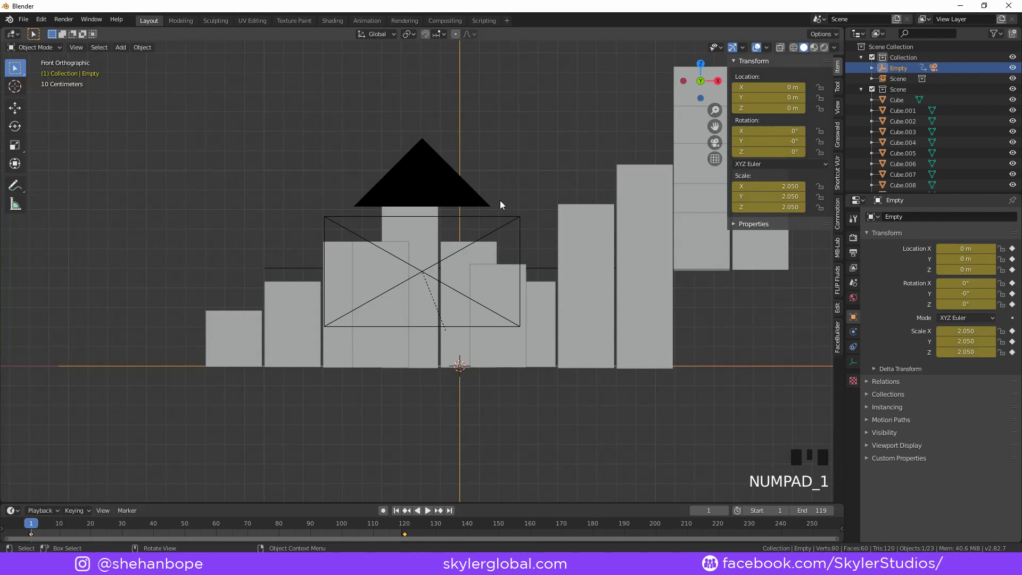
# Hide a block, then add a mesh plane and rotate it 90° on X to stand upright
pyautogui.click(505, 217)
pyautogui.press('h')
pyautogui.click(475, 311)
pyautogui.moveTo(467, 147); pyautogui.dragTo(915, 104)
pyautogui.scroll(-3)
pyautogui.click(901, 84)
pyautogui.scroll(-3)
pyautogui.moveTo(564, 313); pyautogui.dragTo(587, 278)
pyautogui.press('KP_1')
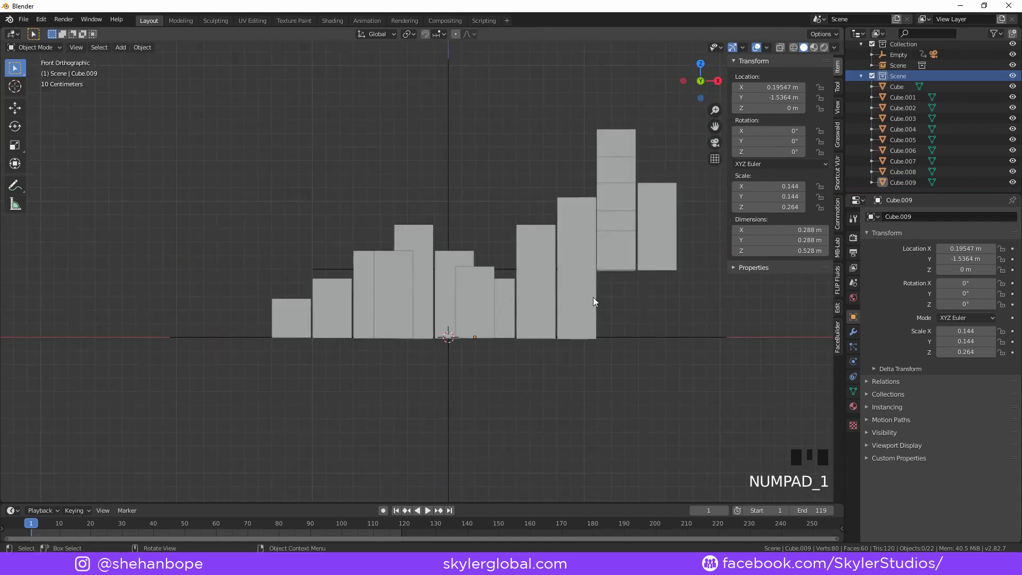
pyautogui.press('shift+a')
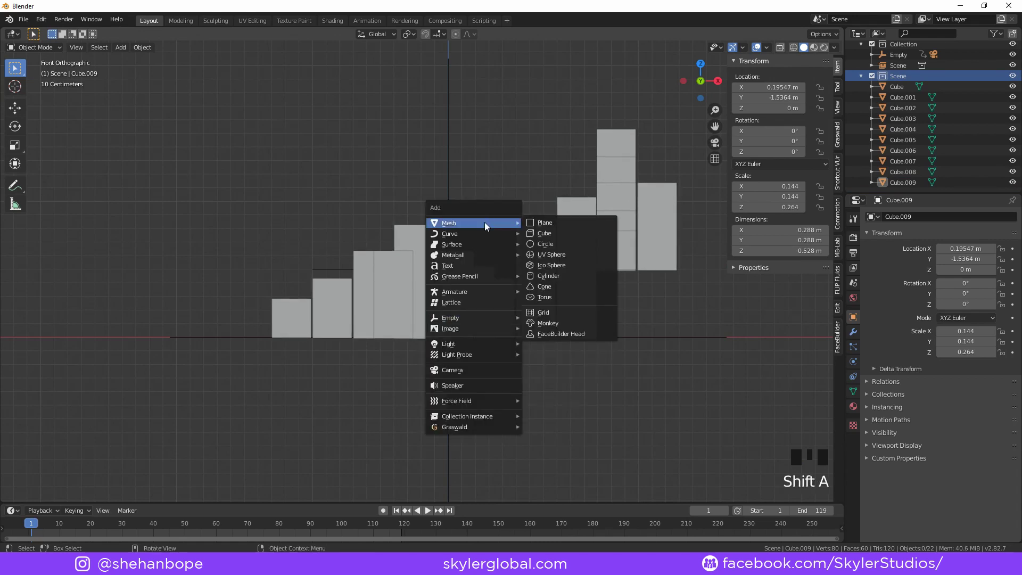
pyautogui.press('r')
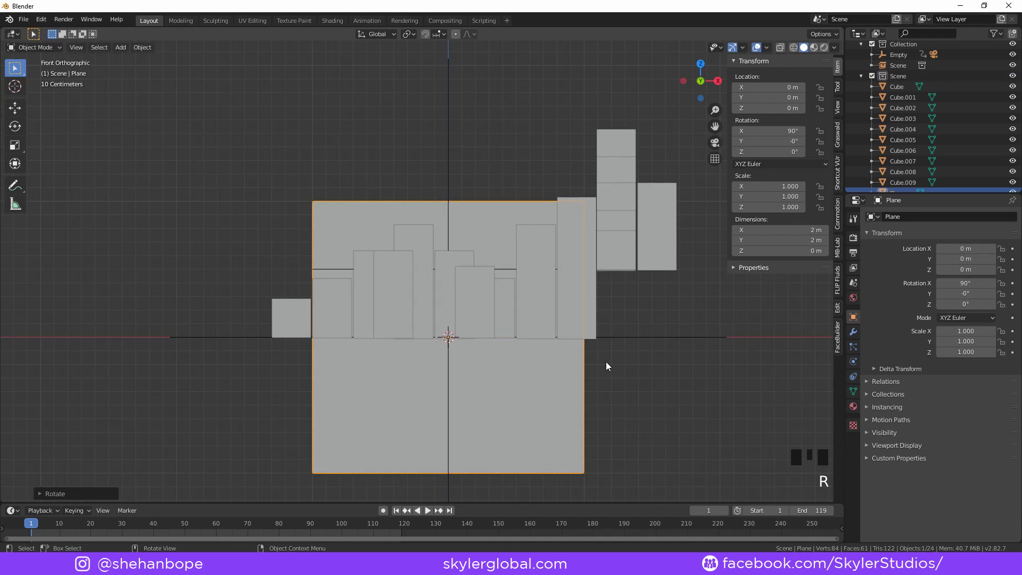
# From top view, move the plane back to the front row along Y, enlarge it slightly and shift it on X
pyautogui.scroll(-3)
pyautogui.moveTo(660, 180); pyautogui.dragTo(593, 262)
pyautogui.press('KP_7')
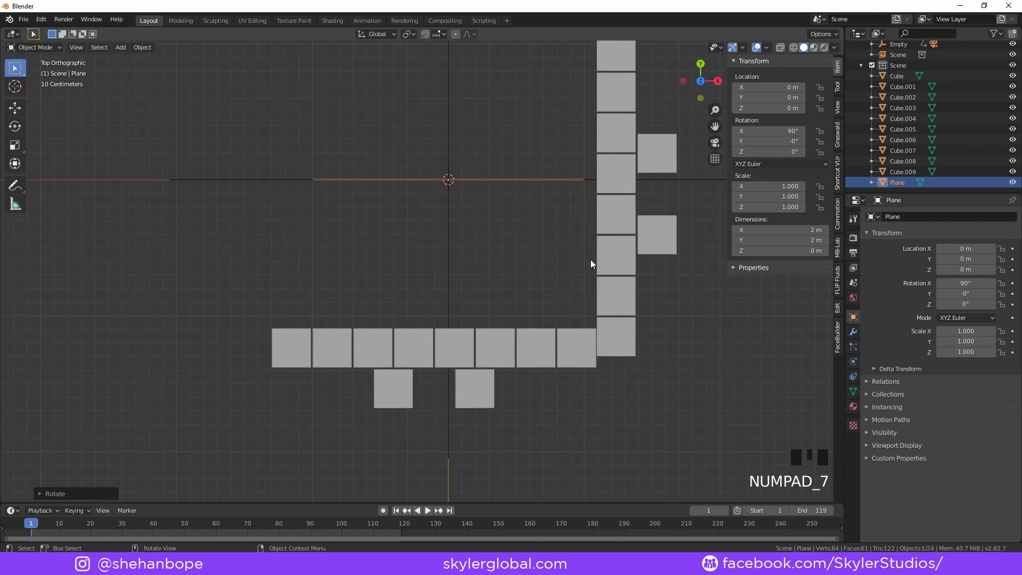
pyautogui.press('g')
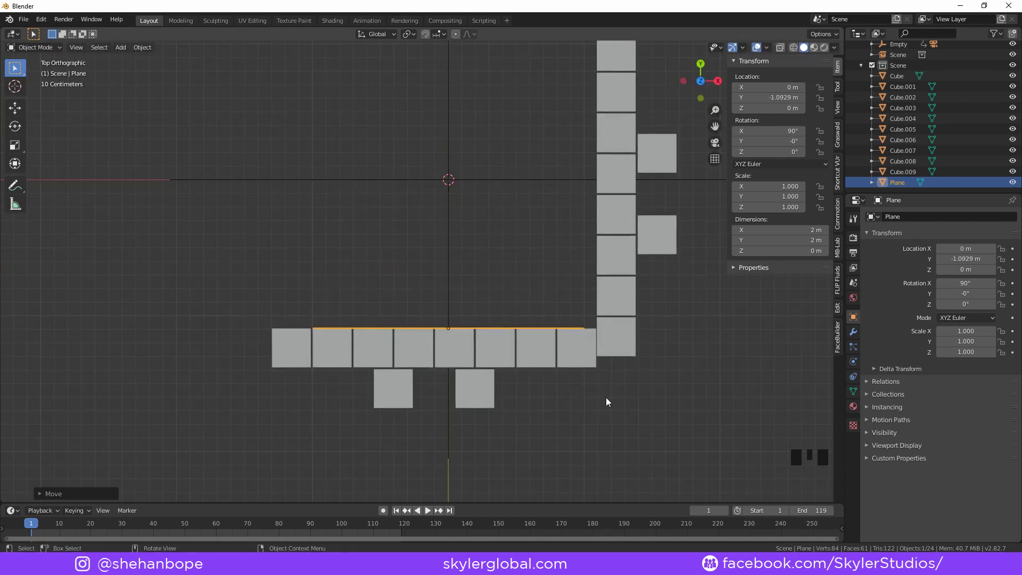
pyautogui.press('s')
pyautogui.press('g')
pyautogui.press('g')
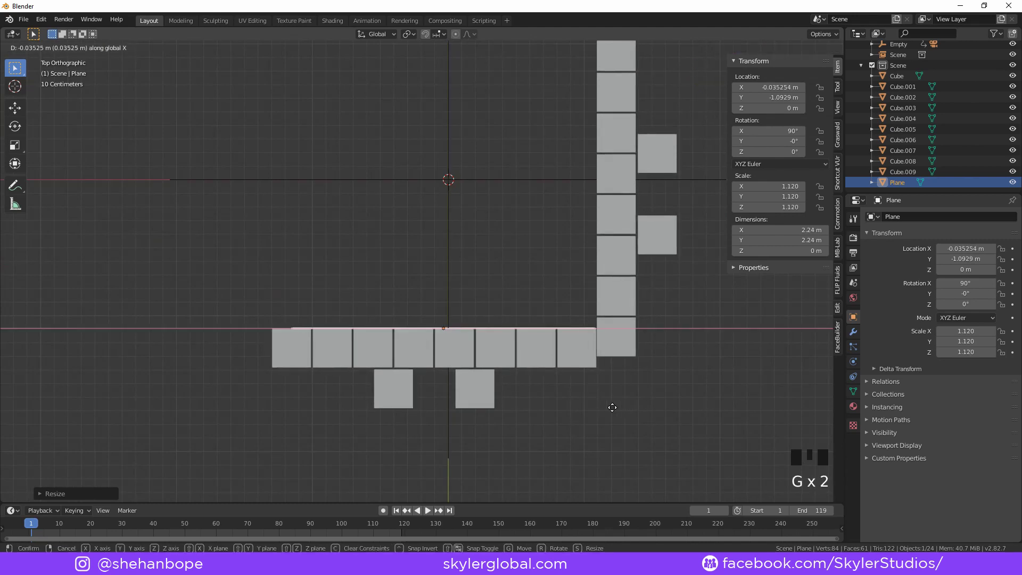
# From front view, stretch the plane taller on Z, raise it and widen it on X to about 2.4 by 3 m
pyautogui.press('KP_1')
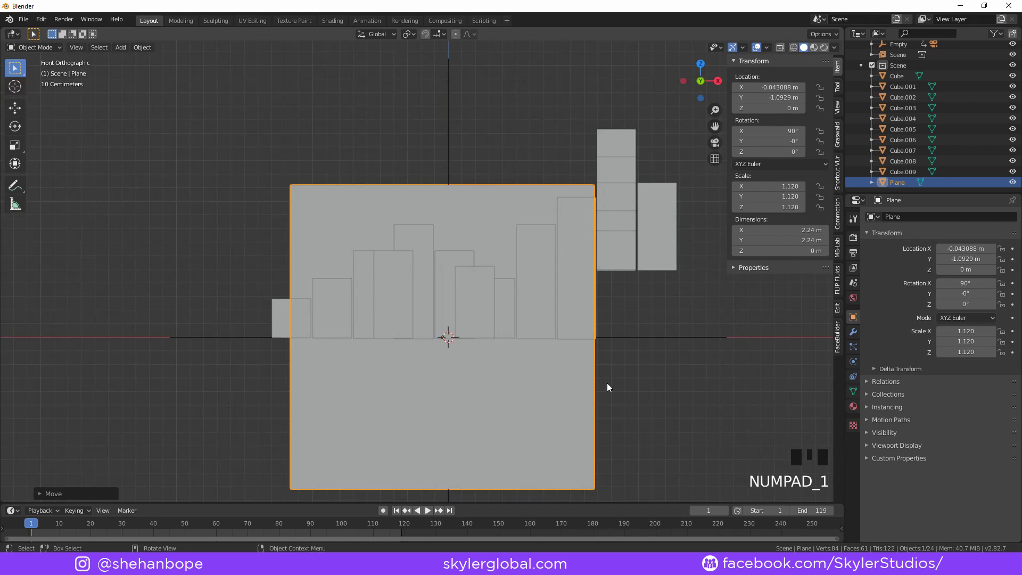
pyautogui.press('s')
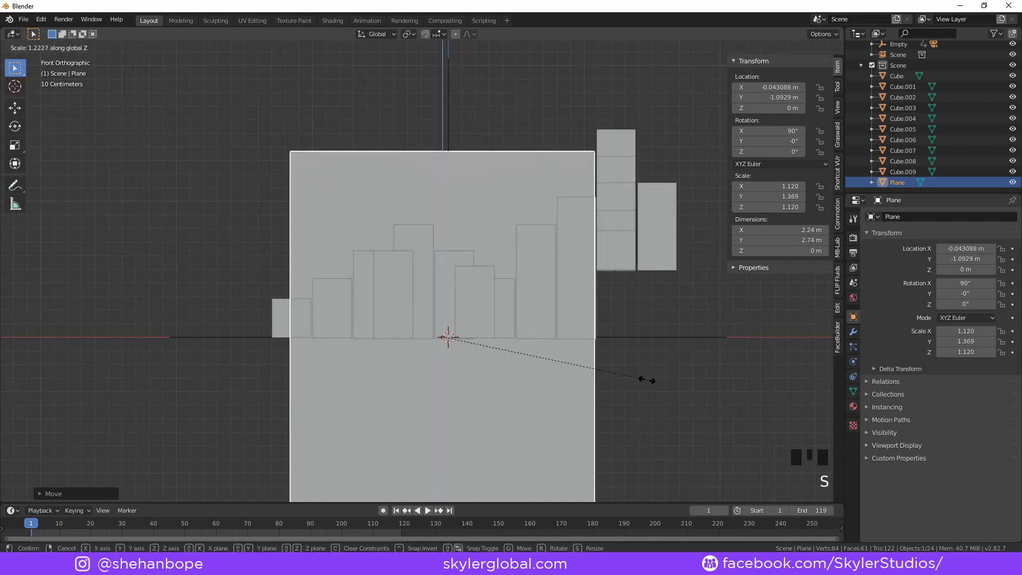
pyautogui.press('g')
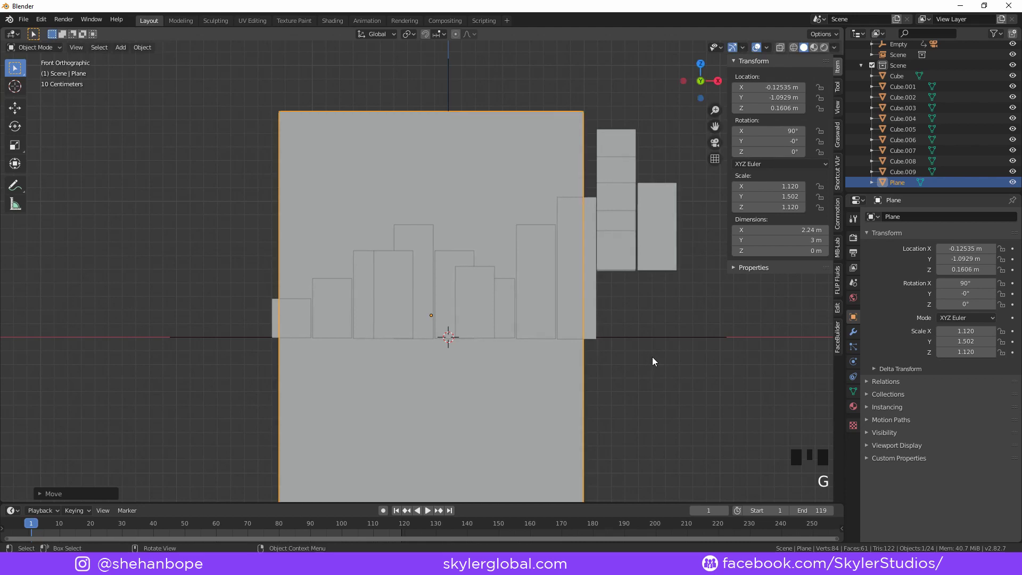
pyautogui.press('s')
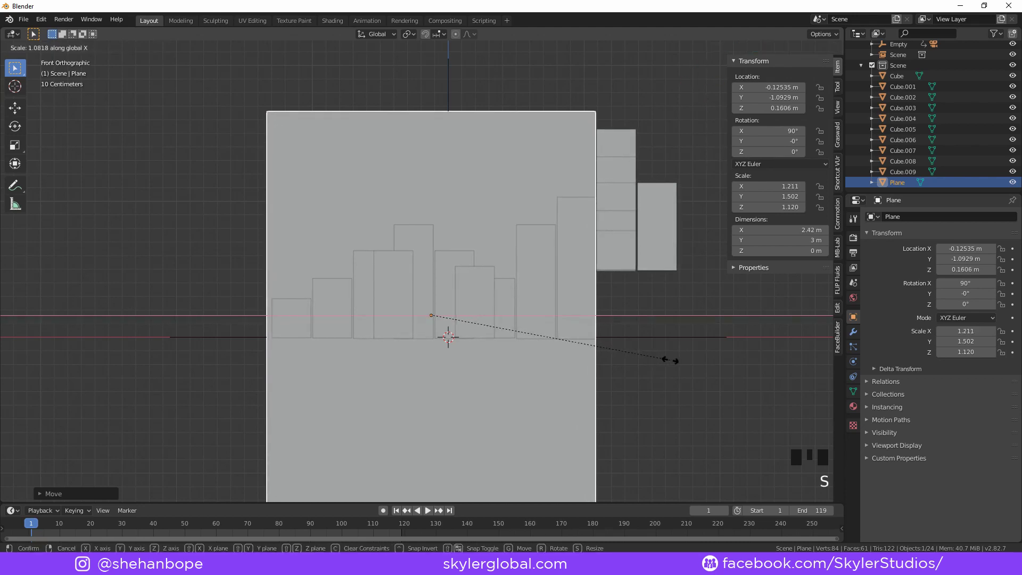
pyautogui.scroll(-3)
# Push the selected bottom faces down on Z, replay the camera shot, leave Edit Mode and select Cube.009
pyautogui.moveTo(688, 350); pyautogui.dragTo(670, 374)
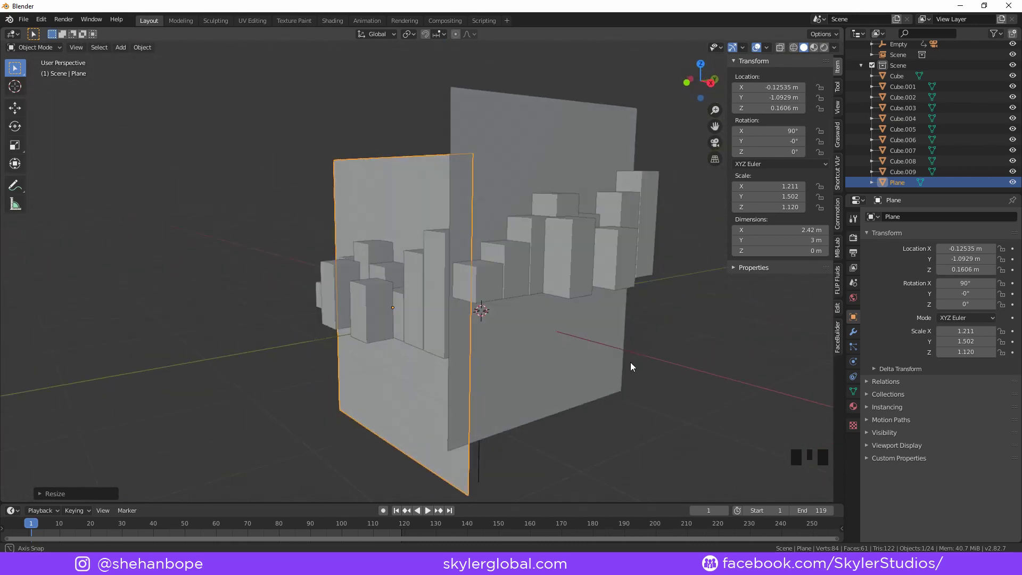
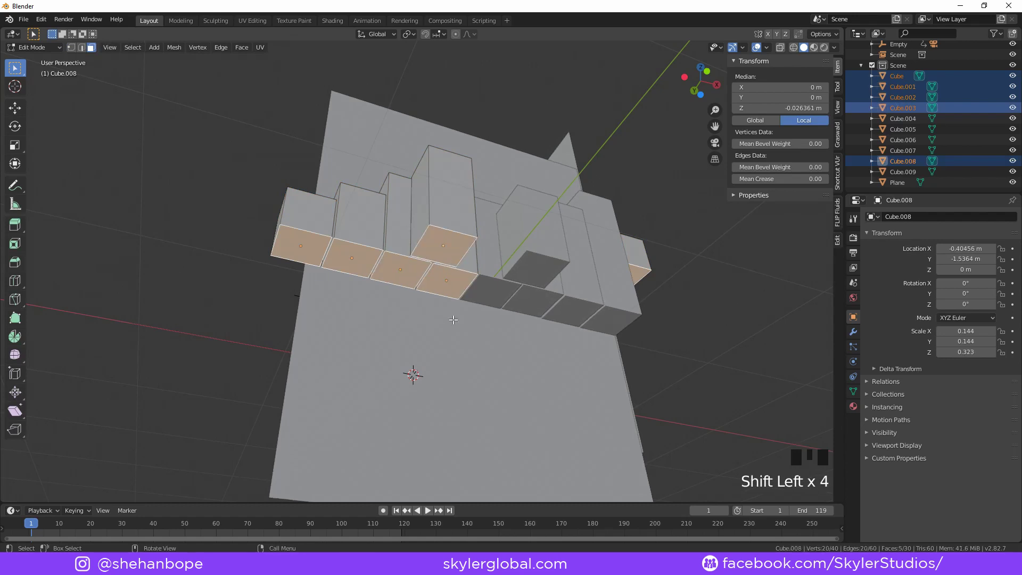
pyautogui.press('g')
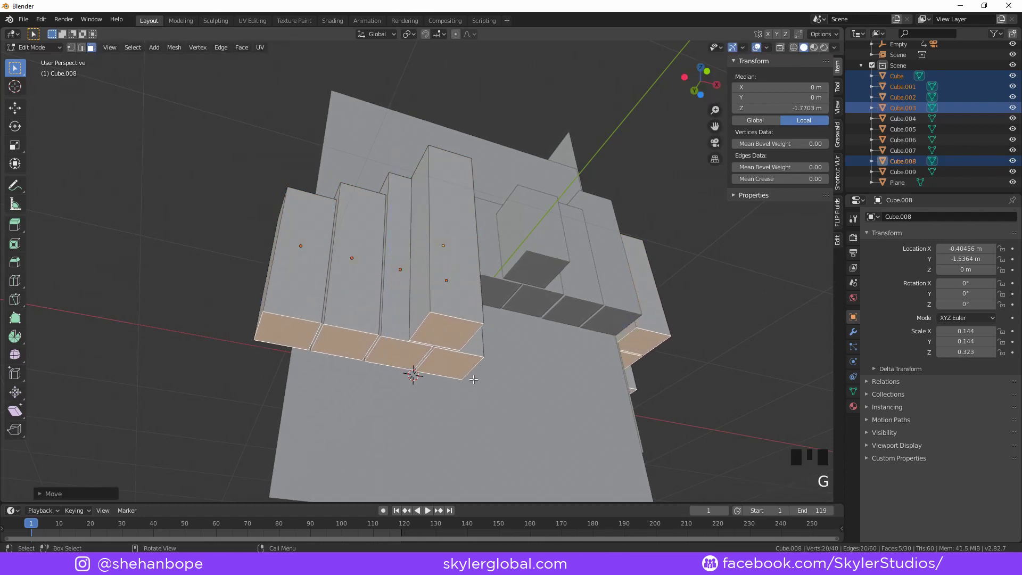
pyautogui.press('KP_0')
pyautogui.press('space')
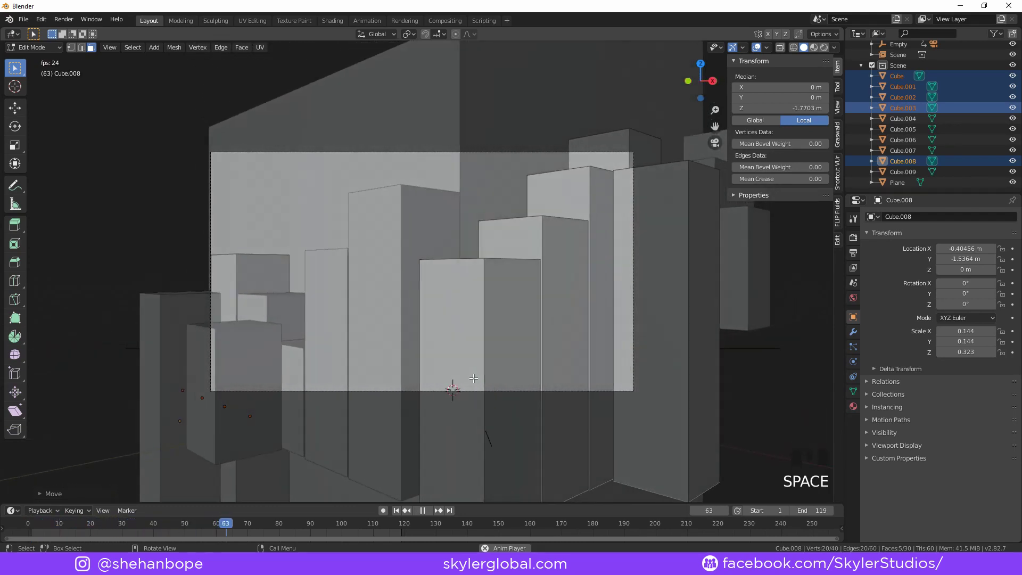
pyautogui.press('Tab')
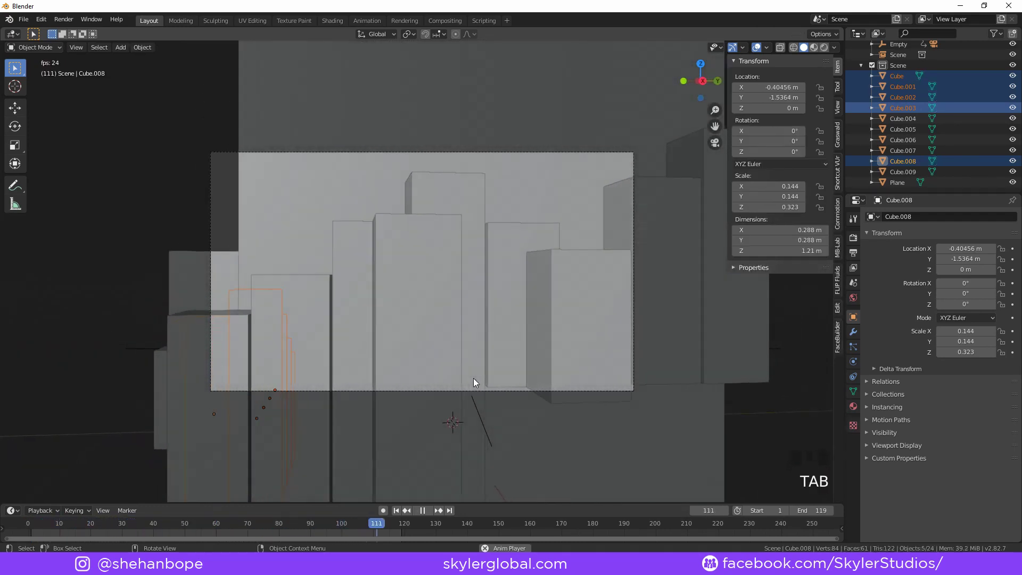
pyautogui.click(478, 381)
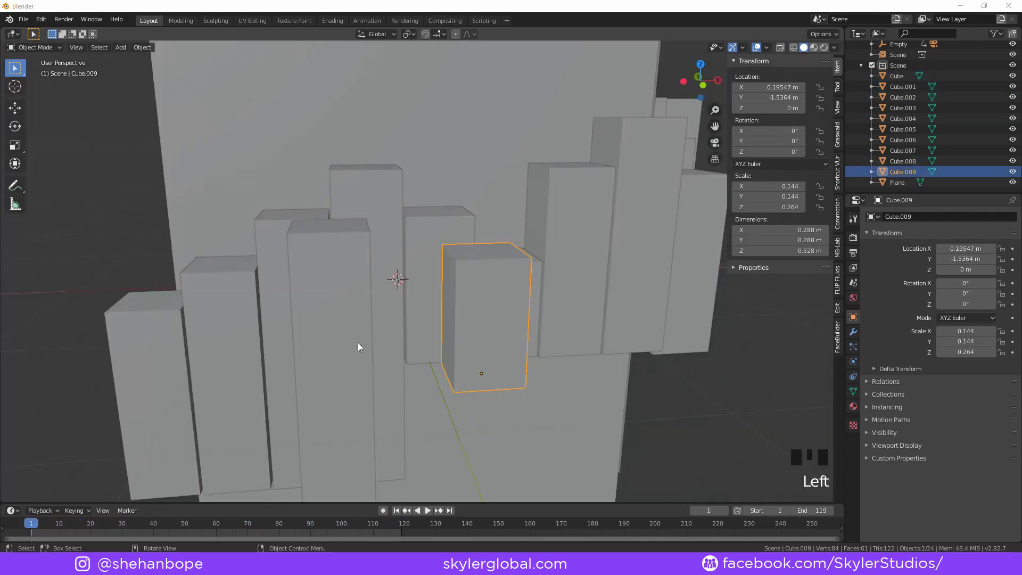
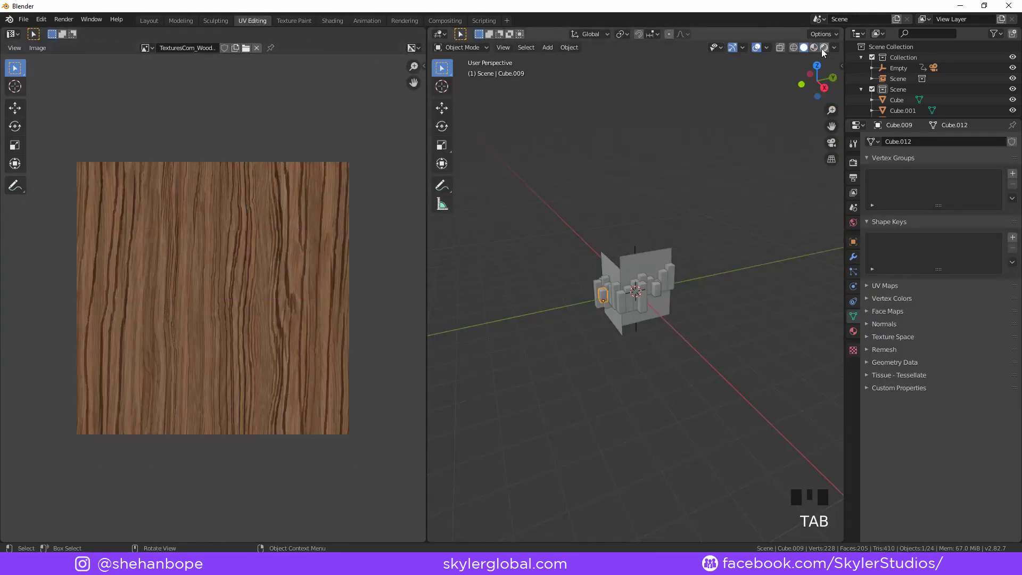
# Switch the viewport to Material Preview and orbit around the wood-textured building
pyautogui.click(821, 55)
pyautogui.moveTo(700, 310); pyautogui.dragTo(683, 300)
pyautogui.moveTo(715, 313); pyautogui.dragTo(601, 308)
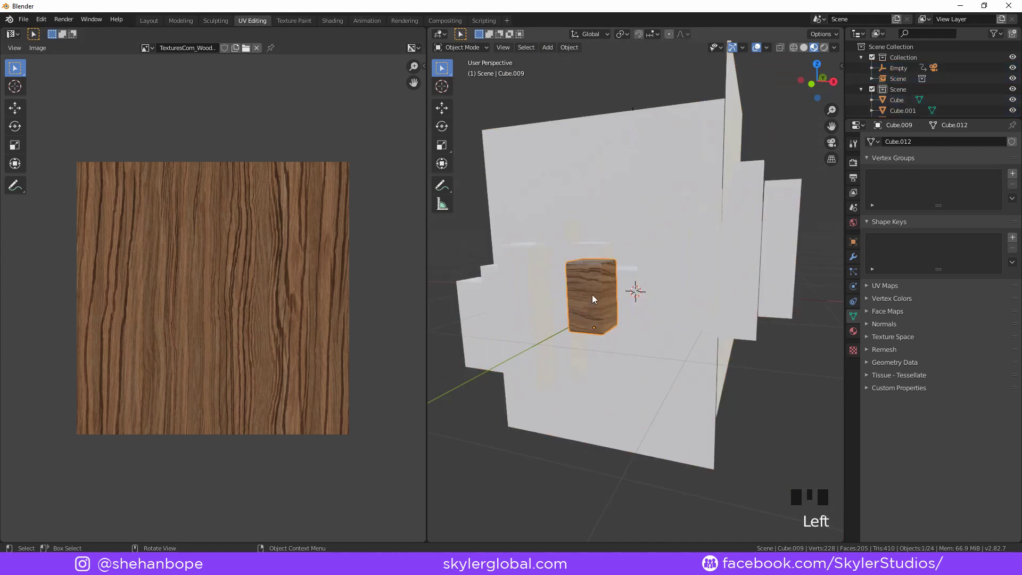
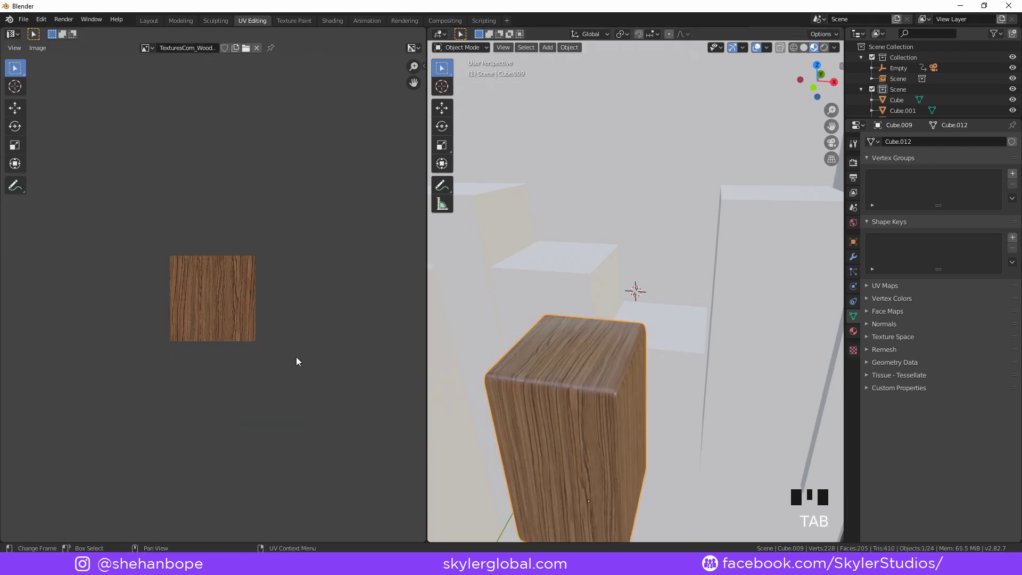
pyautogui.middleClick(656, 425)
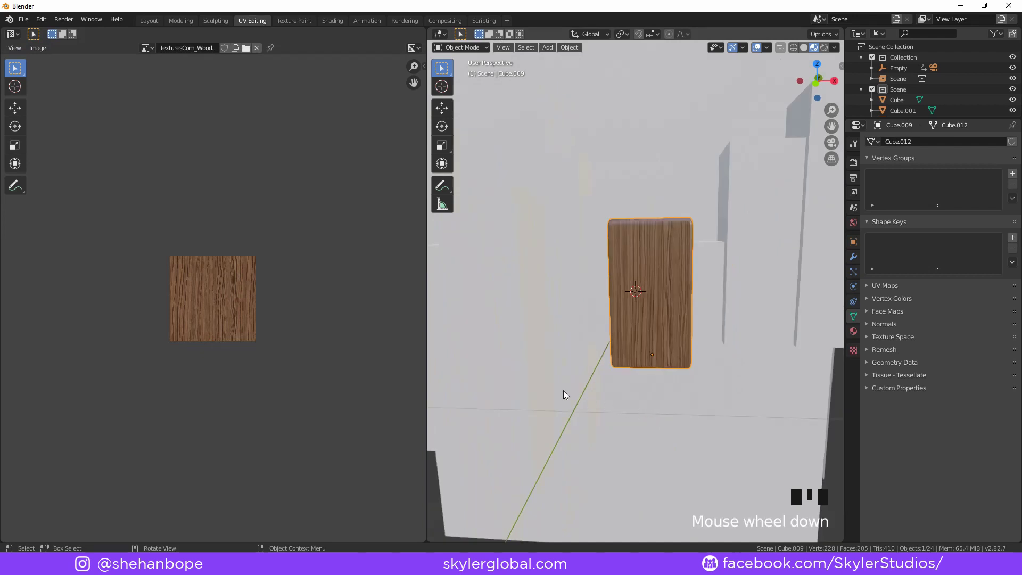